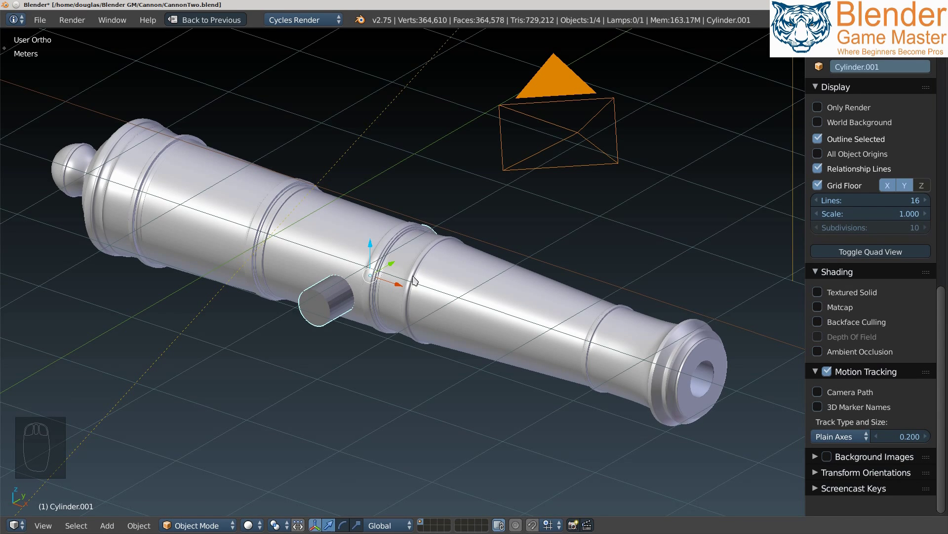
Inspect the ringed barrel and enable Ambient Occlusion viewport shading.
left_click_drag(396, 273, 377, 256)
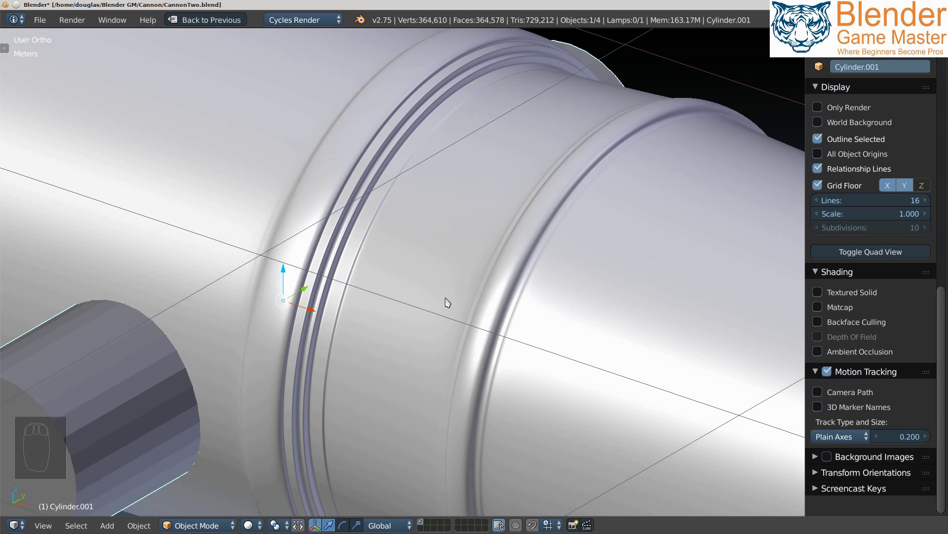
left_click_drag(431, 316, 431, 310)
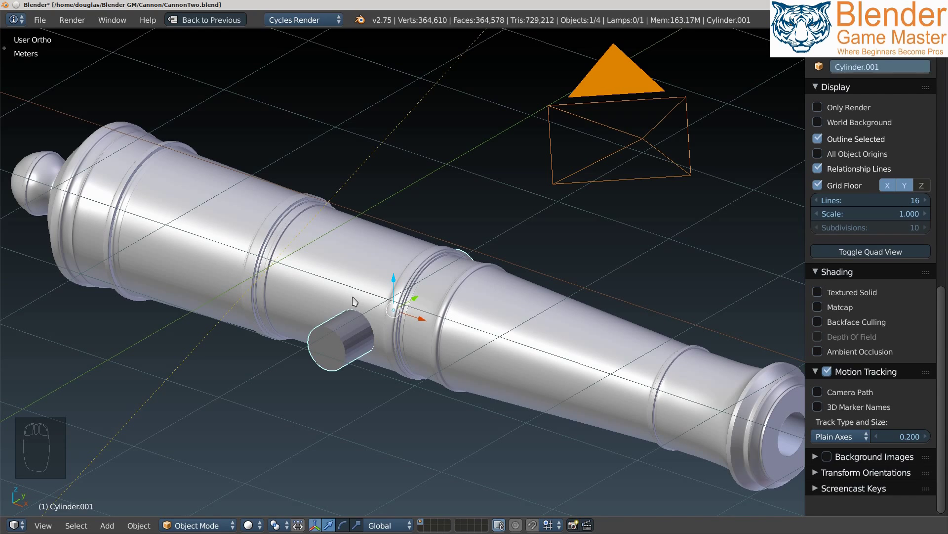
left_click_drag(440, 307, 824, 351)
left_click_drag(823, 351, 462, 293)
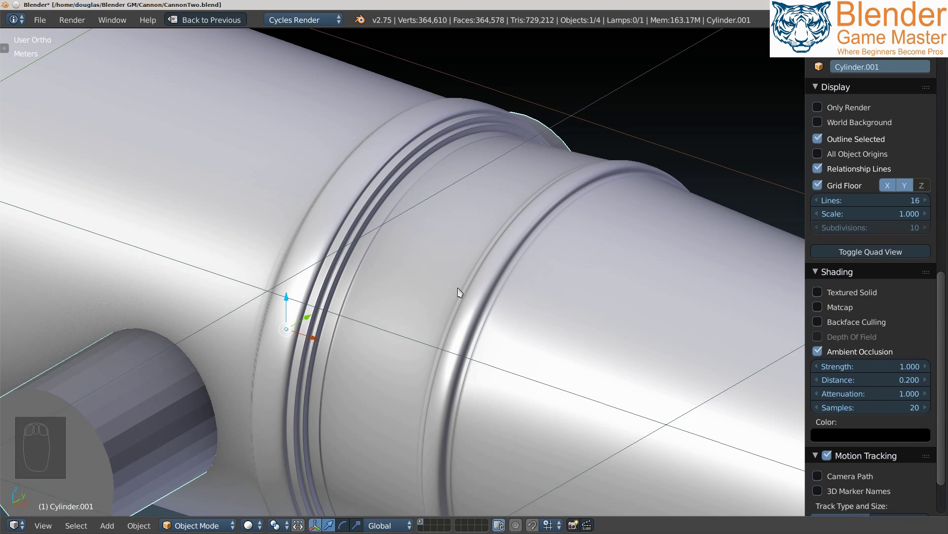
left_click_drag(462, 293, 484, 314)
Enable Matcap shading and choose the red matcap for the cannon.
left_click_drag(481, 302, 489, 303)
left_click_drag(489, 305, 804, 326)
left_click_drag(825, 310, 618, 207)
left_click(602, 208)
left_click_drag(504, 322, 442, 247)
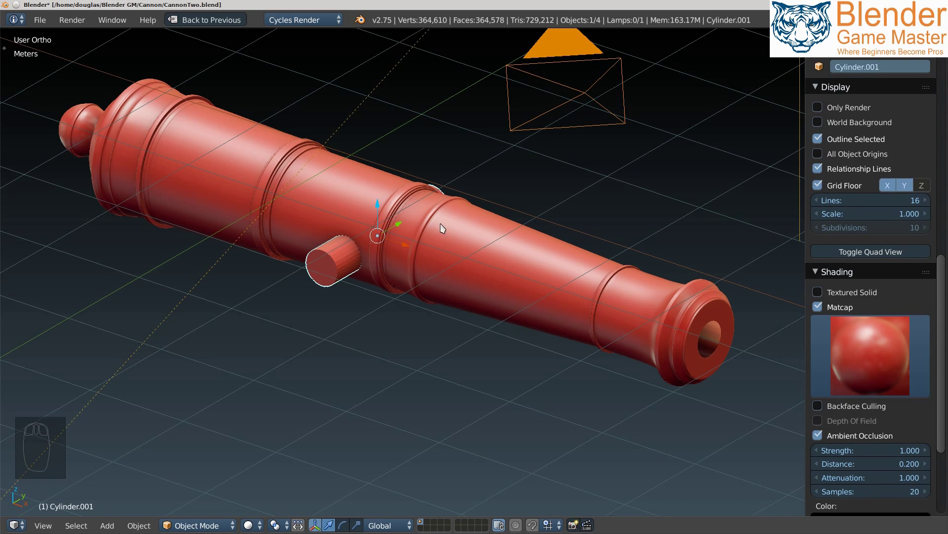
left_click_drag(407, 230, 397, 257)
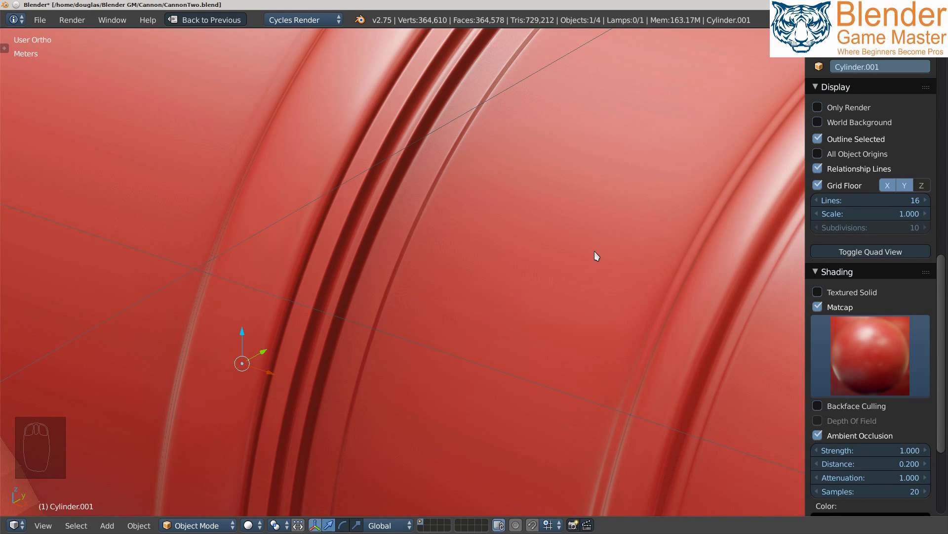
left_click_drag(597, 256, 628, 320)
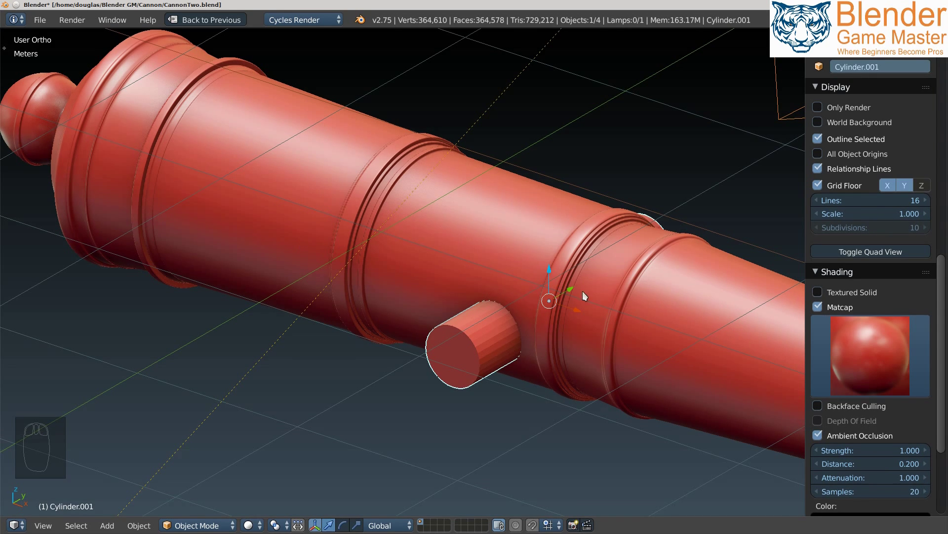
Select every object in the scene and delete the whole cannon.
left_click_drag(636, 306, 434, 239)
key("x")
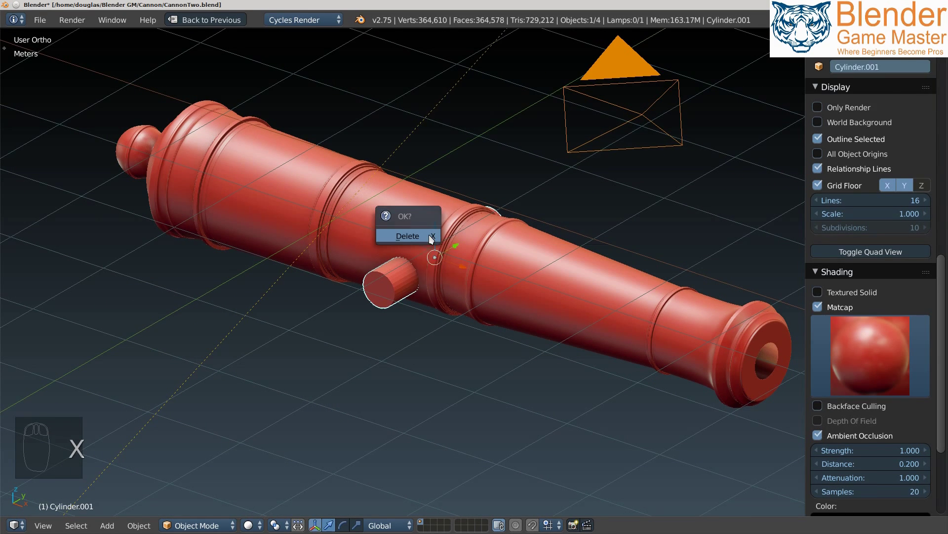
left_click(422, 243)
key("x")
Add a new default mesh cylinder at the scene origin.
left_click_drag(423, 243, 710, 258)
left_click_drag(870, 171, 881, 284)
left_click_drag(880, 284, 458, 252)
key("shift+a")
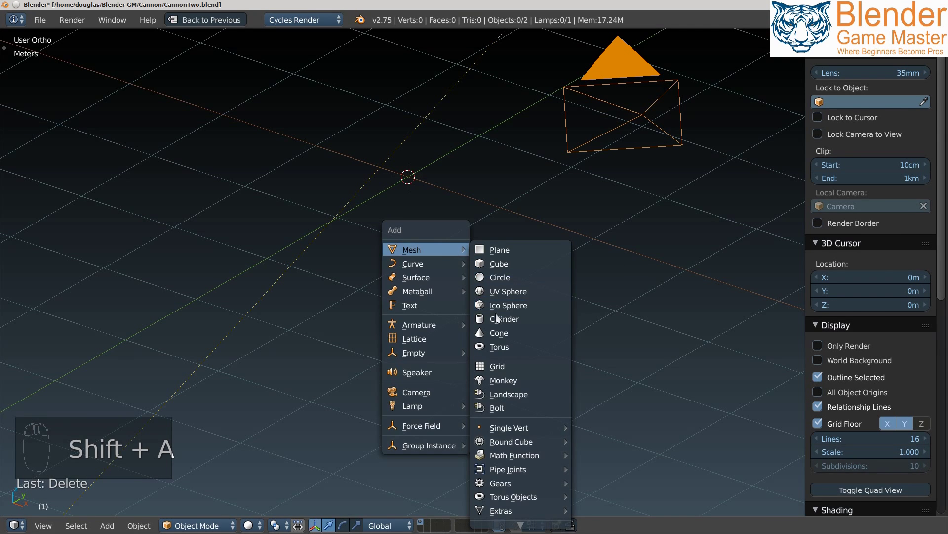
Scale the cylinder 3x on Z to 6 m and rotate it 90° on Y.
key("t")
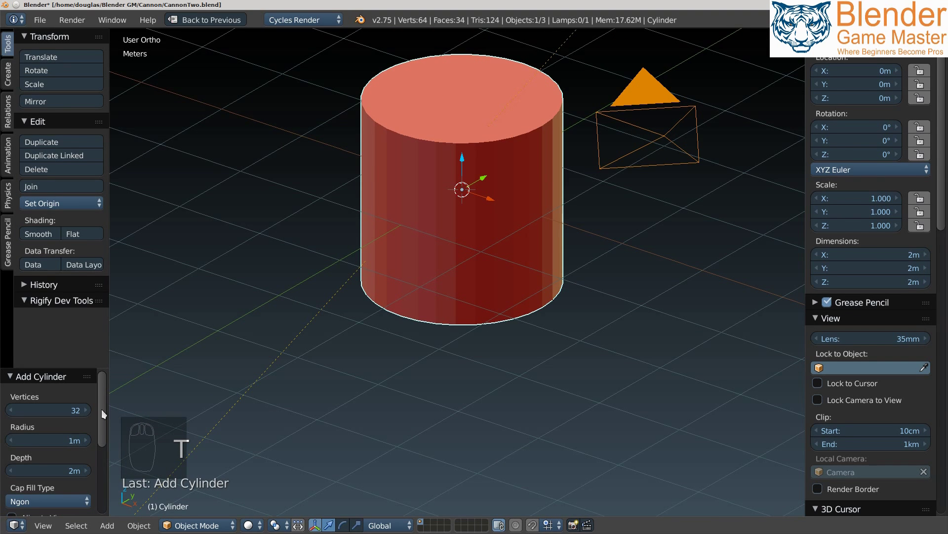
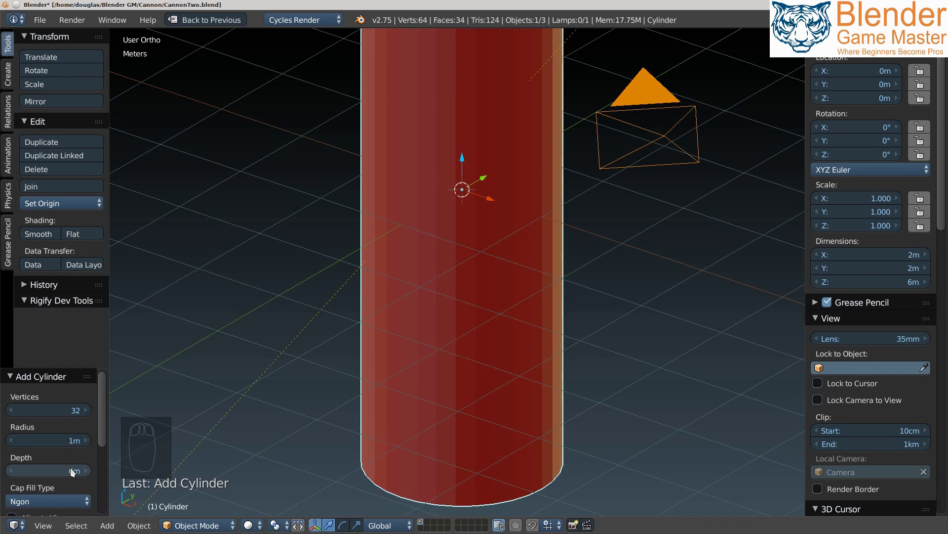
middle_click(77, 479)
scroll("down", 3)
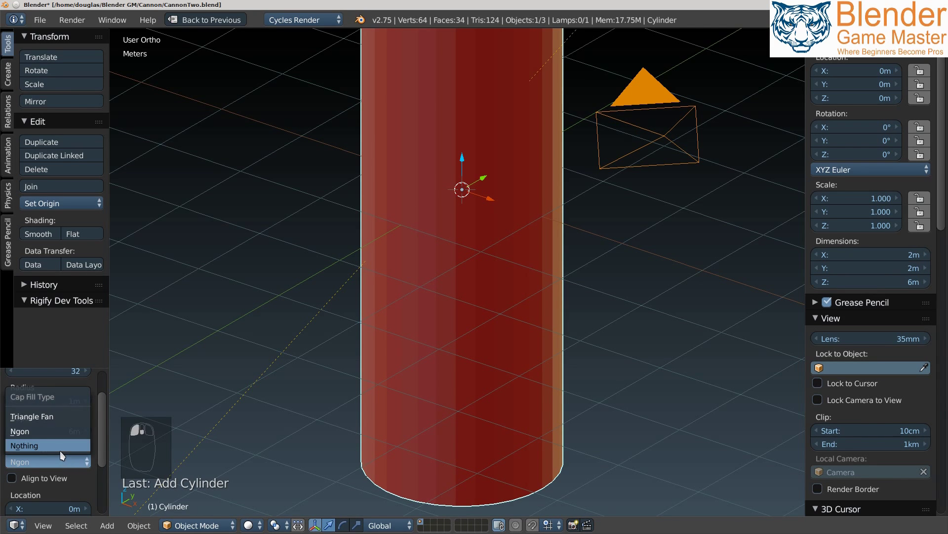
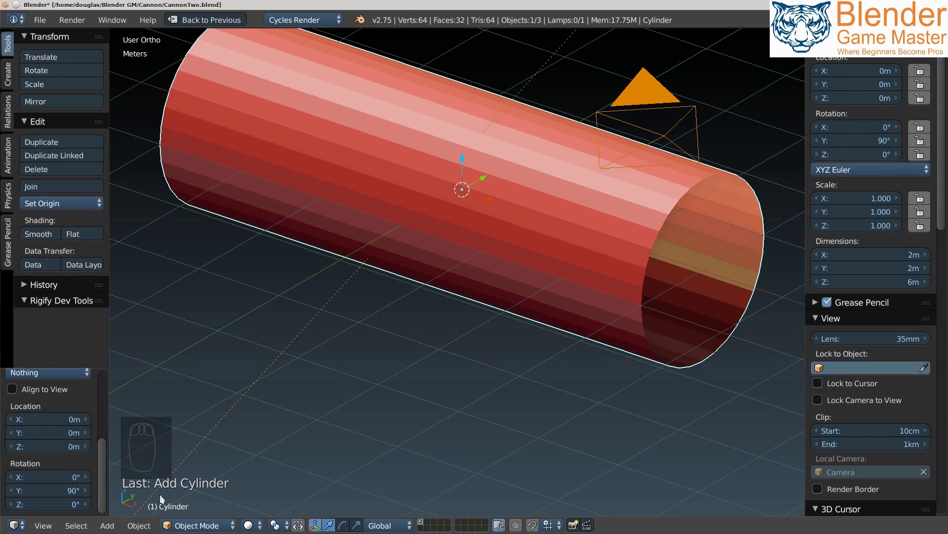
left_click_drag(53, 149, 49, 238)
Try smooth shading on the cylinder, inspect its outline, then set flat shading.
left_click_drag(49, 238, 384, 288)
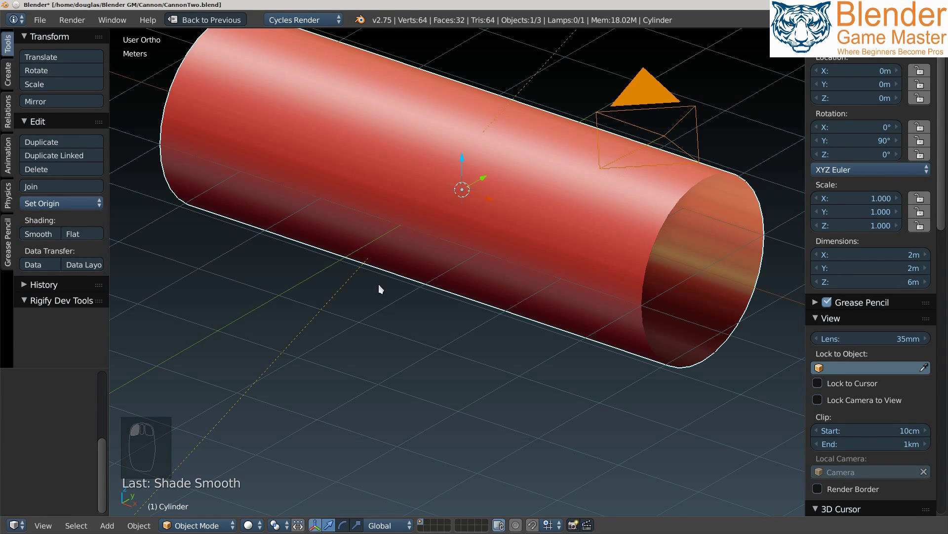
left_click_drag(502, 210, 516, 237)
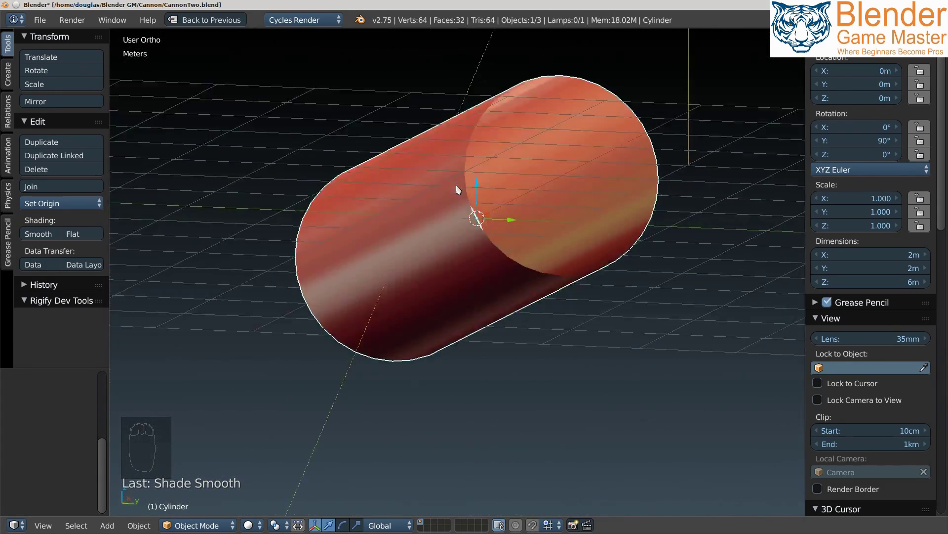
left_click_drag(445, 195, 519, 140)
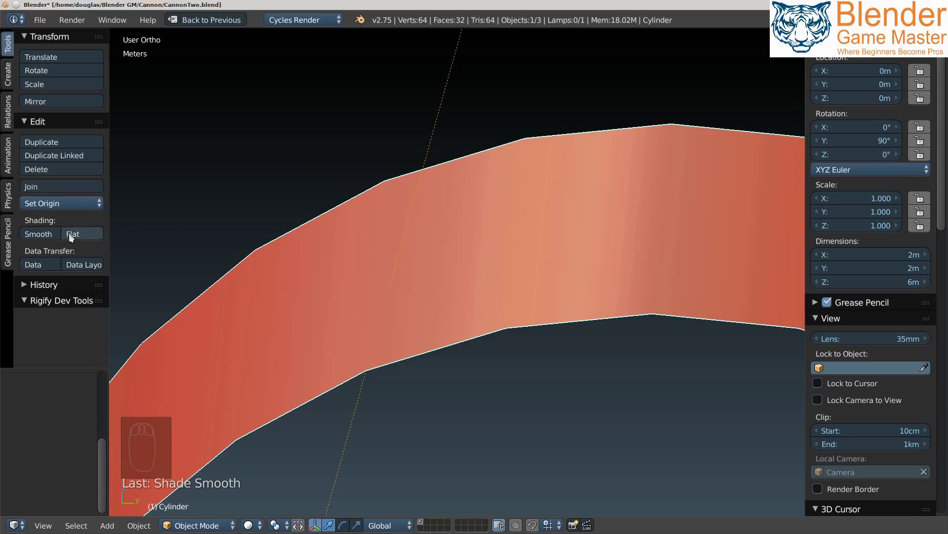
left_click_drag(78, 236, 532, 145)
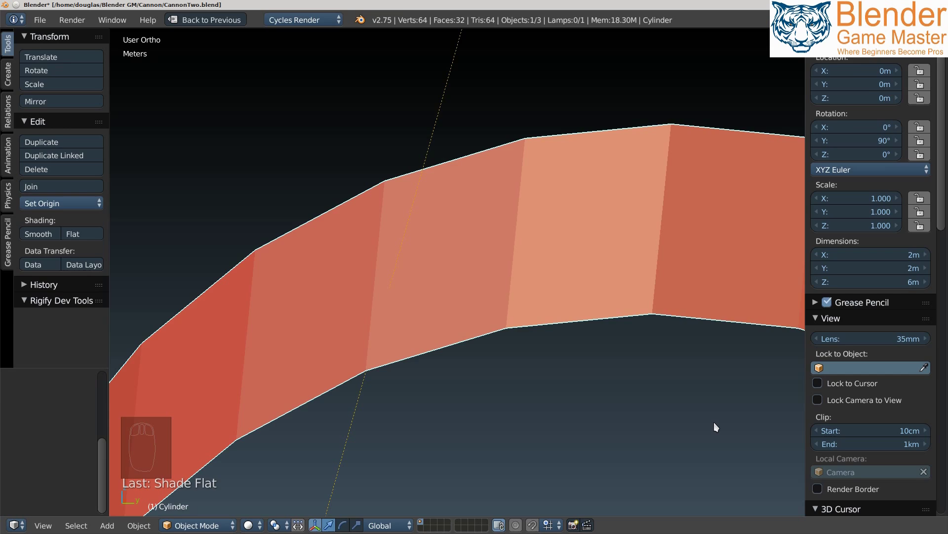
Add a Subdivision Surface modifier and settle the viewport level at 3.
key("shift+space")
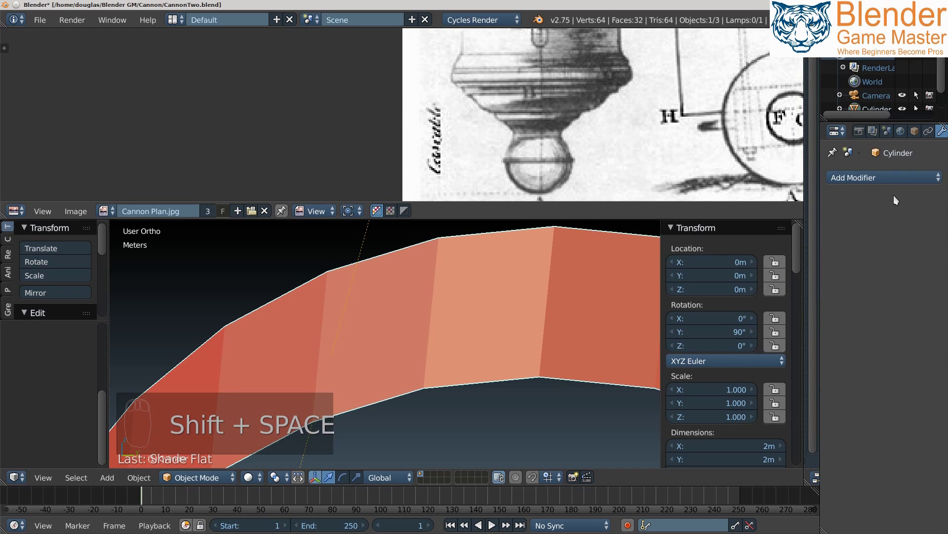
left_click(796, 239)
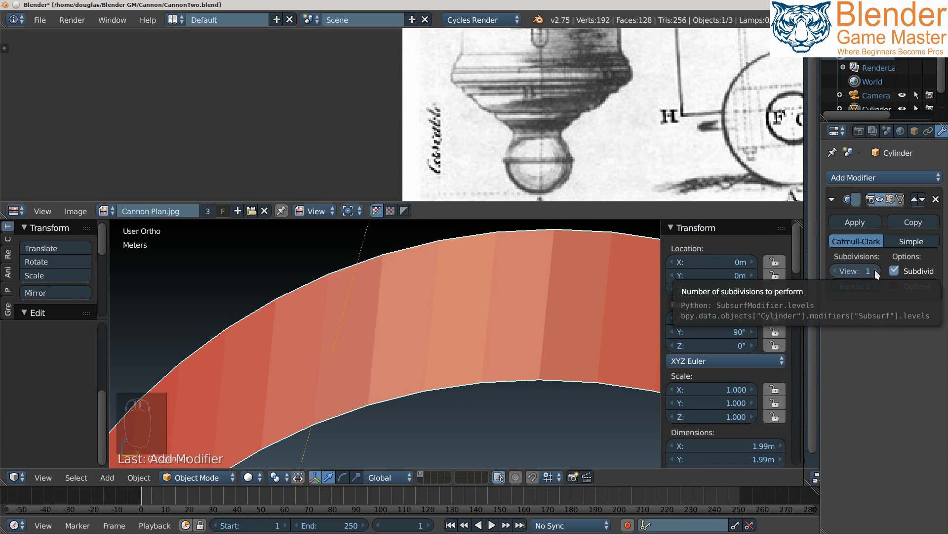
left_click_drag(881, 274, 781, 200)
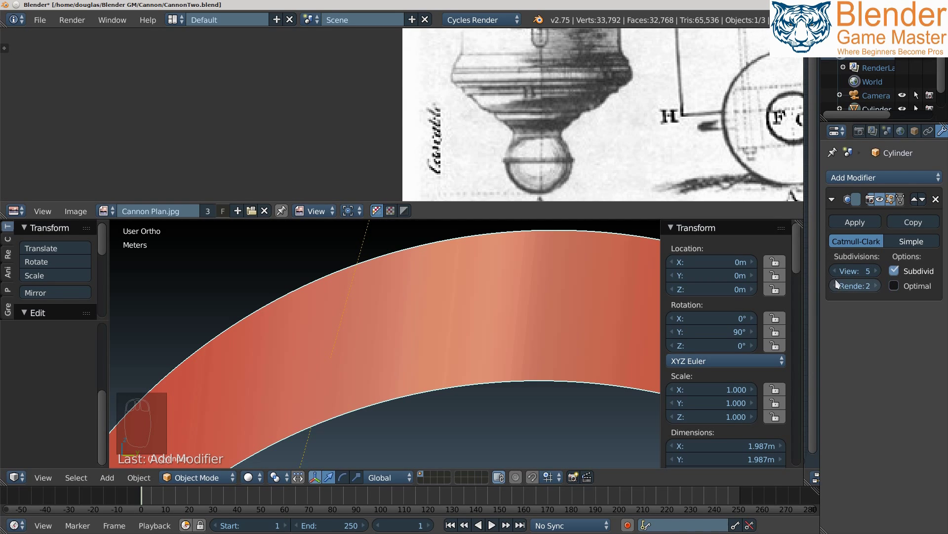
left_click_drag(841, 272, 806, 316)
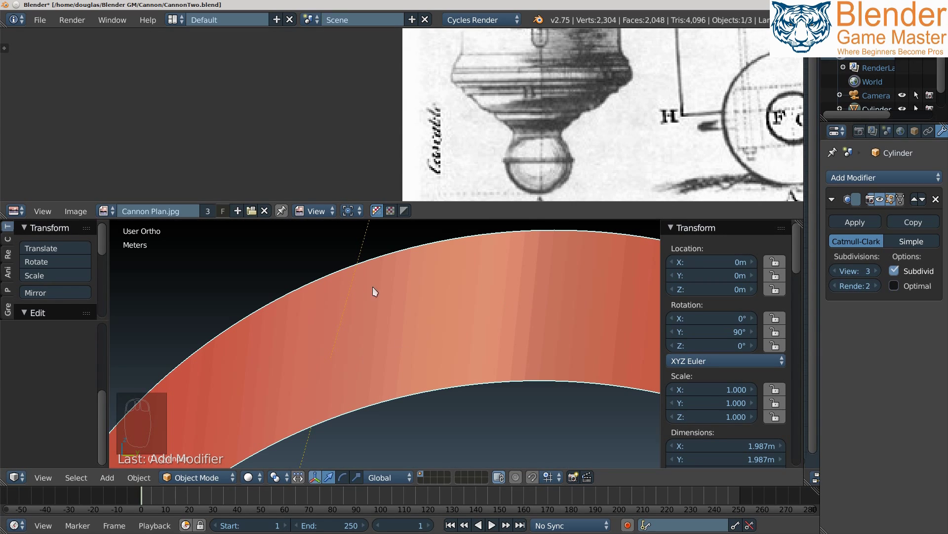
Compare Simple against Catmull-Clark, keep Catmull-Clark, and lower the render level.
left_click_drag(917, 244, 460, 325)
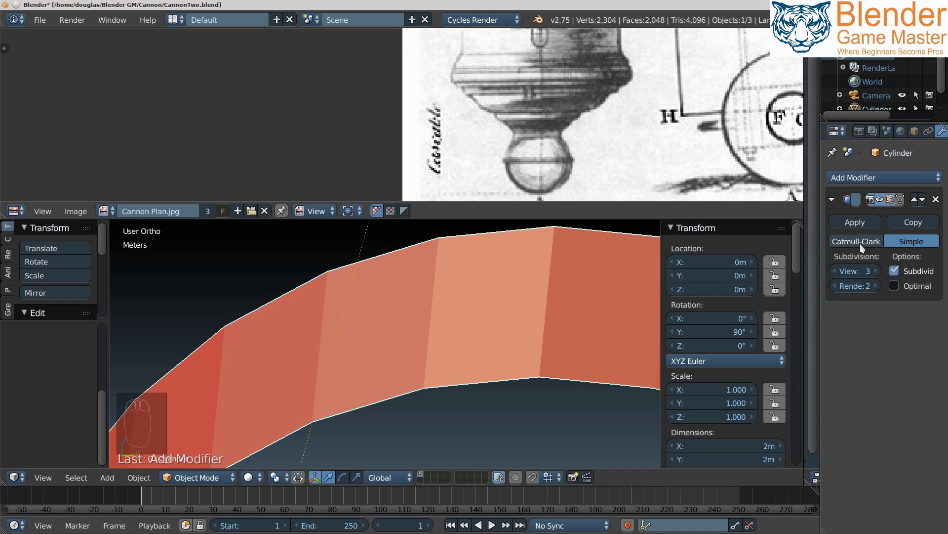
left_click_drag(867, 247, 478, 351)
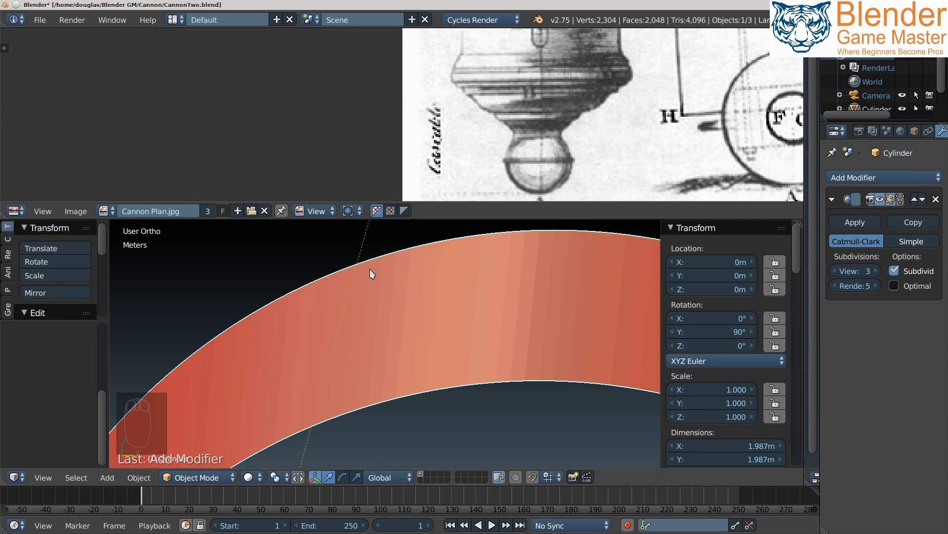
left_click_drag(472, 299, 546, 360)
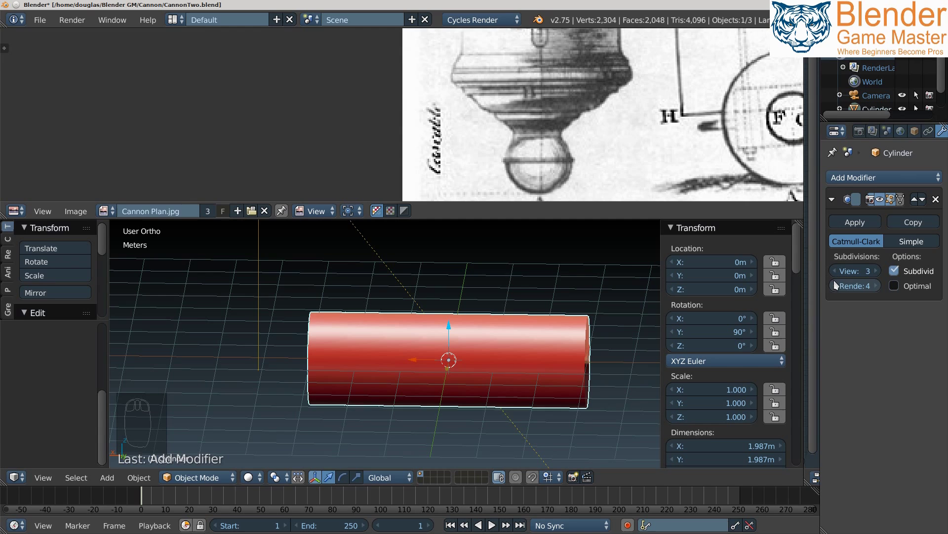
Maximize the 3D view and give the subdivided cylinder smooth shading.
left_click(754, 299)
left_click_drag(541, 345, 639, 256)
key("shift+space")
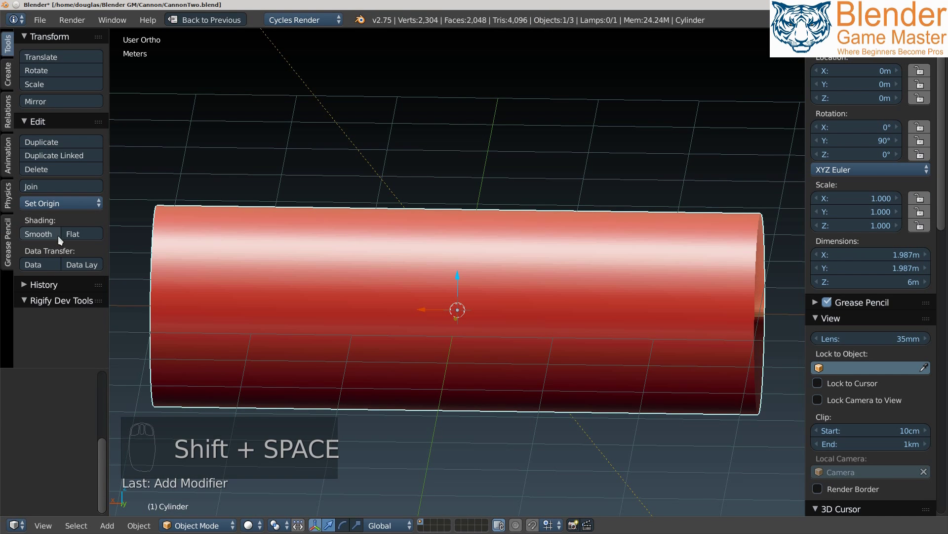
left_click_drag(51, 240, 506, 297)
Orbit around the cylinder and bring up the mode menu to enter Edit Mode.
left_click_drag(518, 294, 515, 293)
left_click_drag(519, 284, 415, 267)
key("Tab")
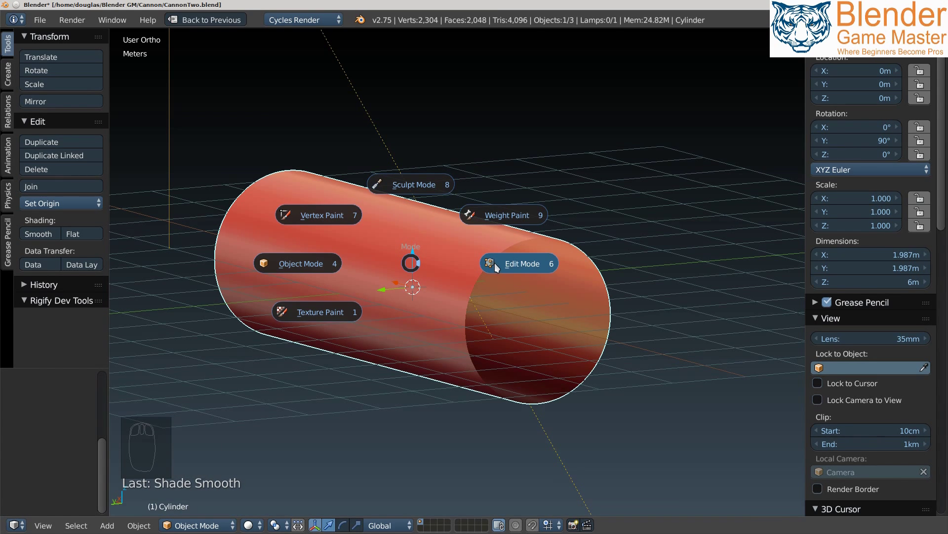
Enter Edit Mode and loop-cut five edge loops along the cylinder with Ctrl+R.
left_click_drag(419, 262, 477, 276)
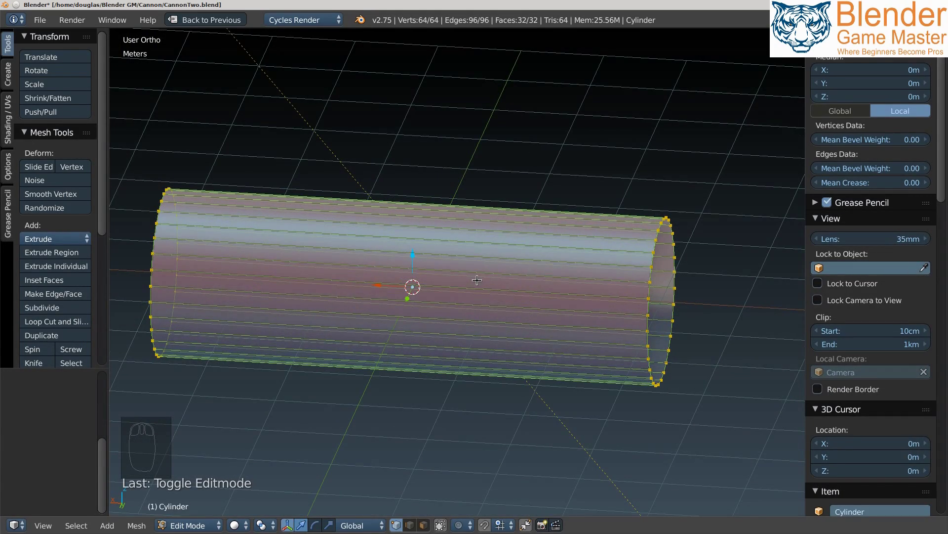
key("ctrl+r")
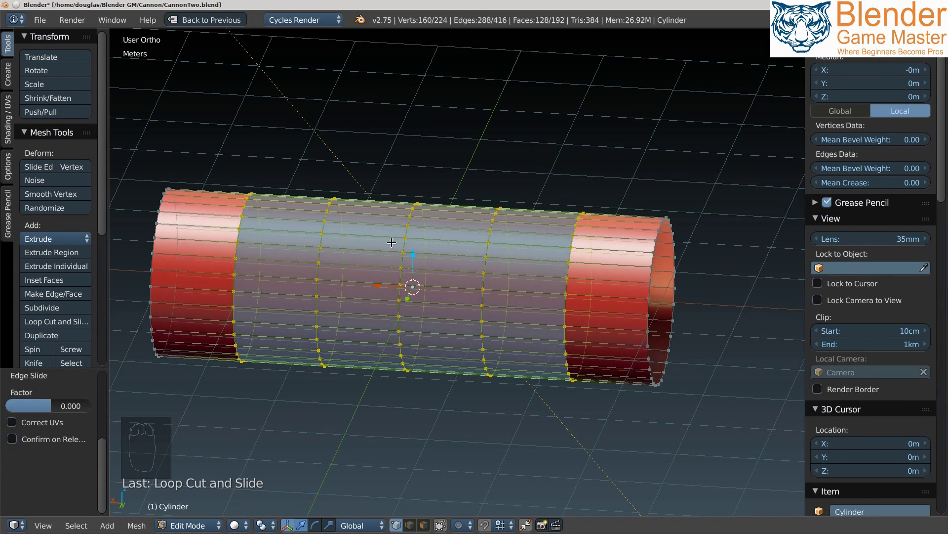
Select alternating ring loops and scale them outward into three peaks.
left_click_drag(405, 246, 403, 242)
left_click_drag(403, 241, 406, 240)
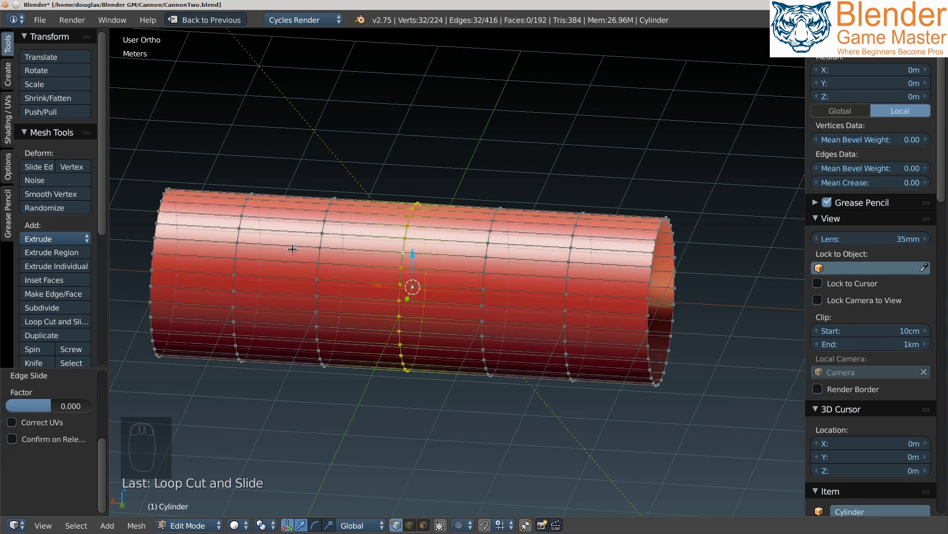
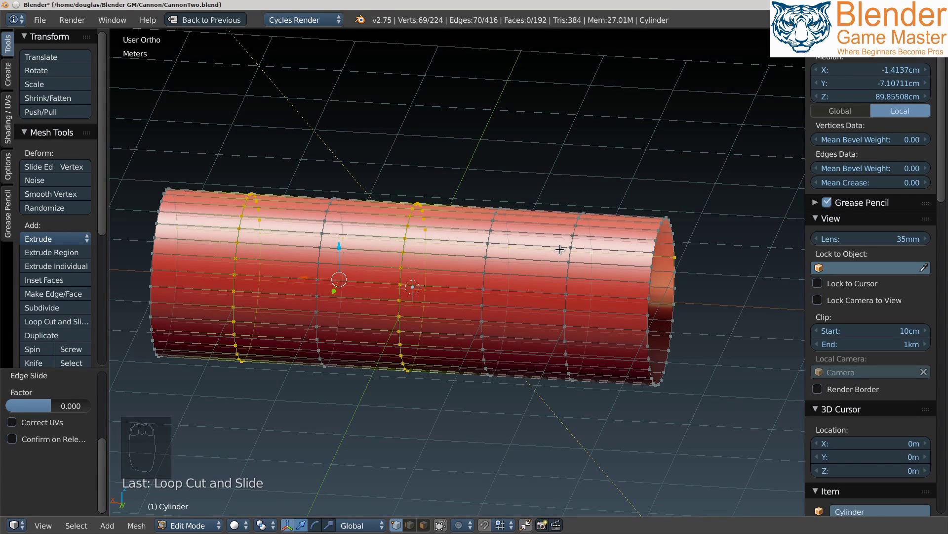
left_click_drag(557, 249, 403, 338)
left_click_drag(409, 340, 416, 375)
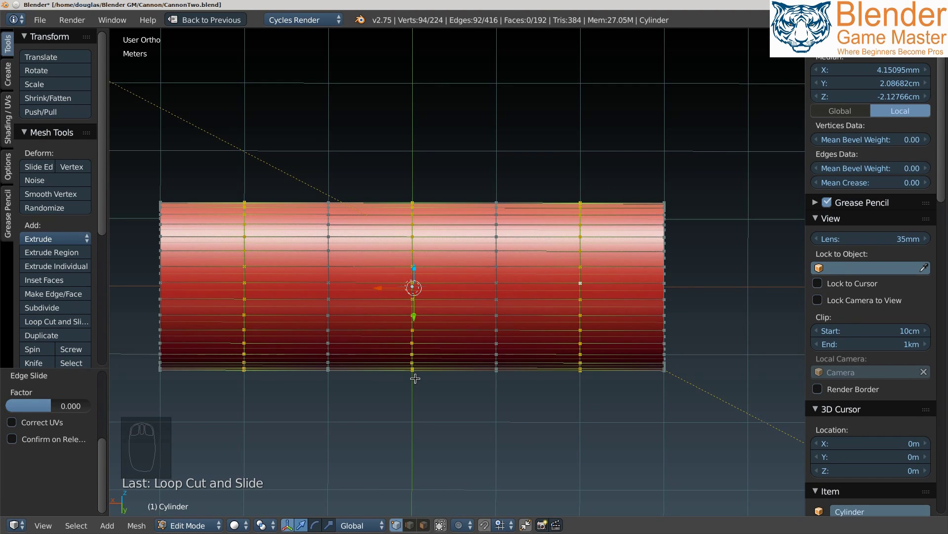
key("s")
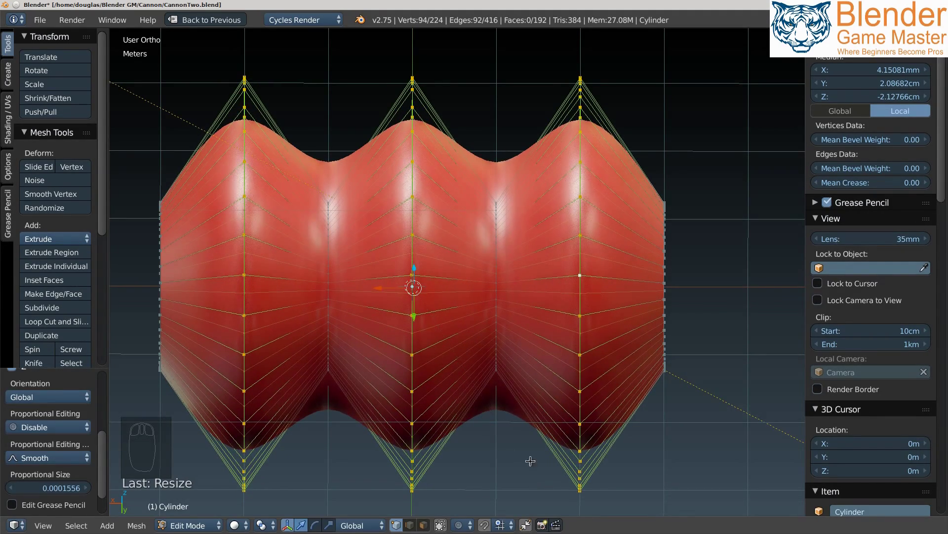
Orbit around the wavy cylinder to inspect the peaked ridges.
left_click_drag(673, 354, 558, 284)
middle_click(557, 284)
middle_click(542, 292)
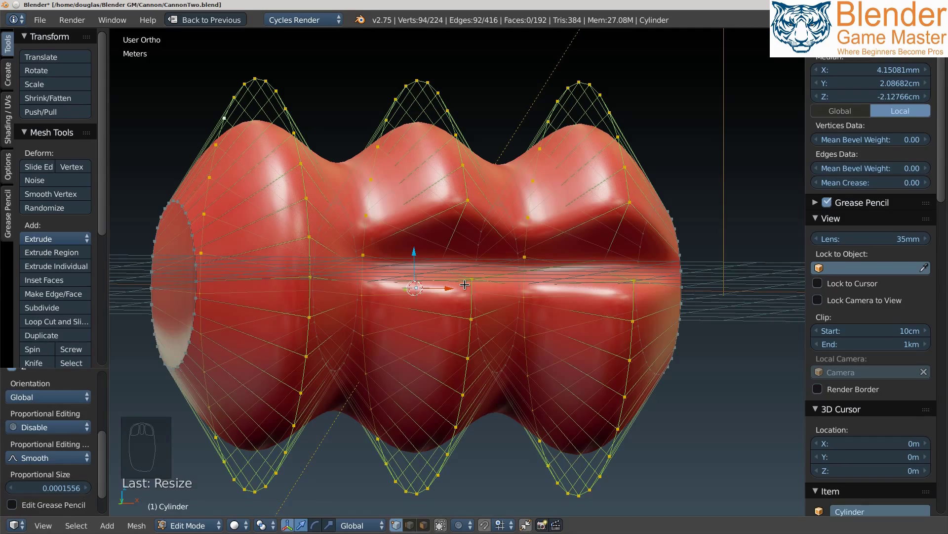
Undo the peaks and orbit to view the flat cylinder from above.
key("ctrl+z")
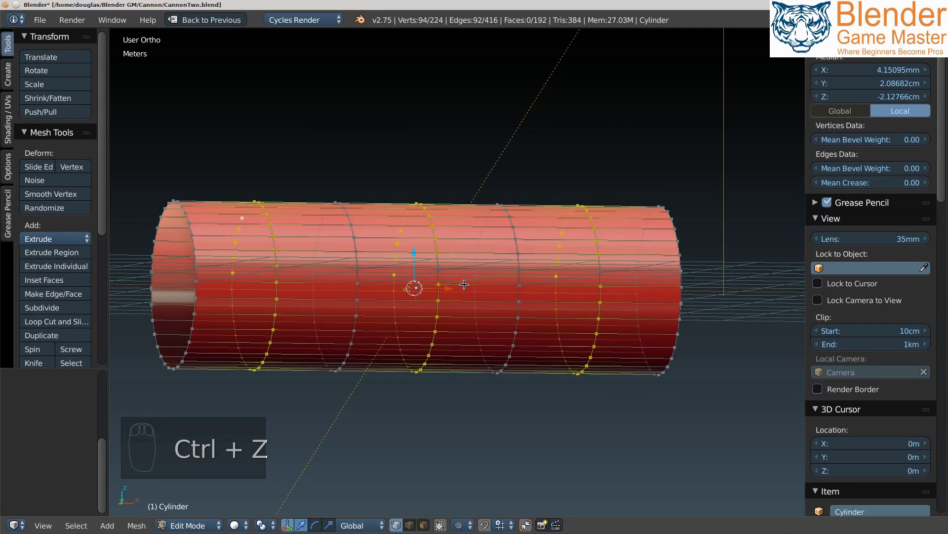
left_click_drag(471, 204, 482, 397)
middle_click(482, 402)
left_click_drag(428, 231, 419, 387)
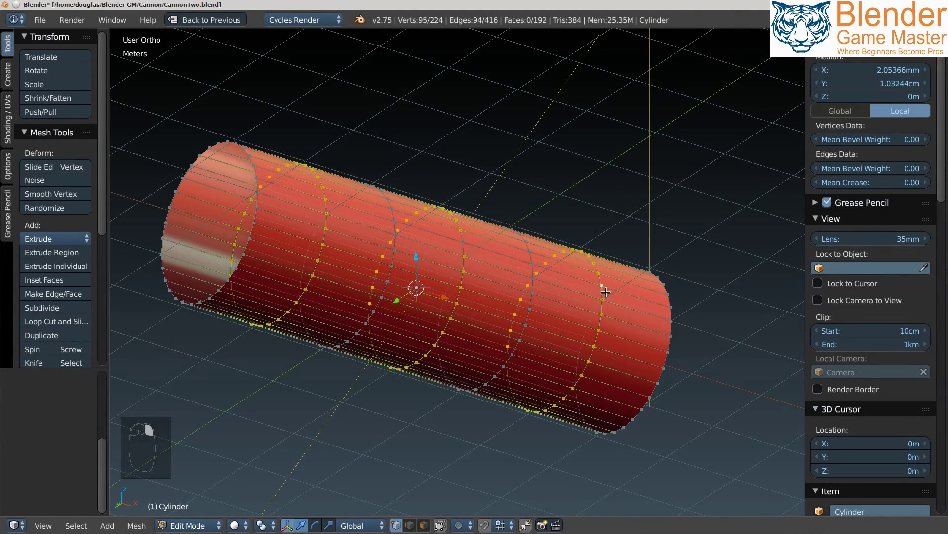
Box-select the three full ring loops and scale them into round bulges about 3.4 m across.
left_click_drag(494, 266, 645, 274)
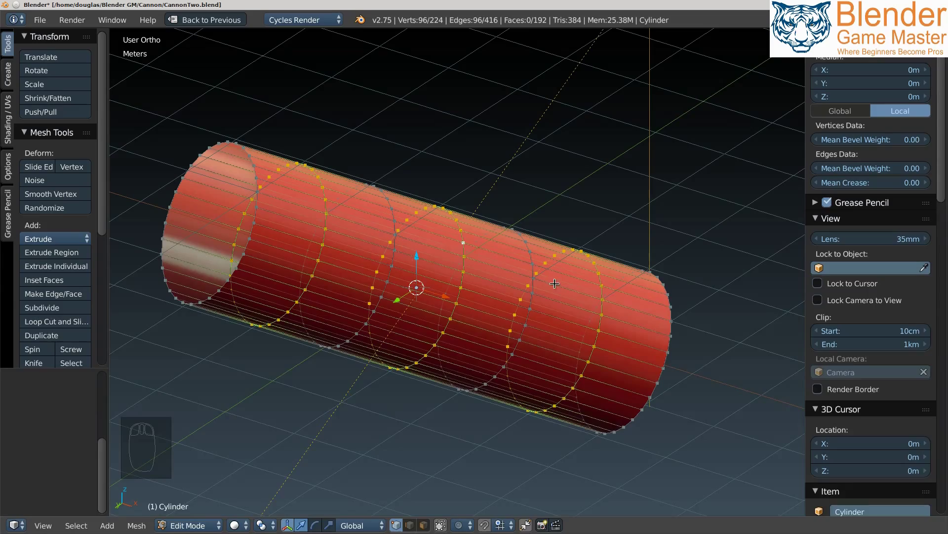
left_click_drag(477, 292, 445, 356)
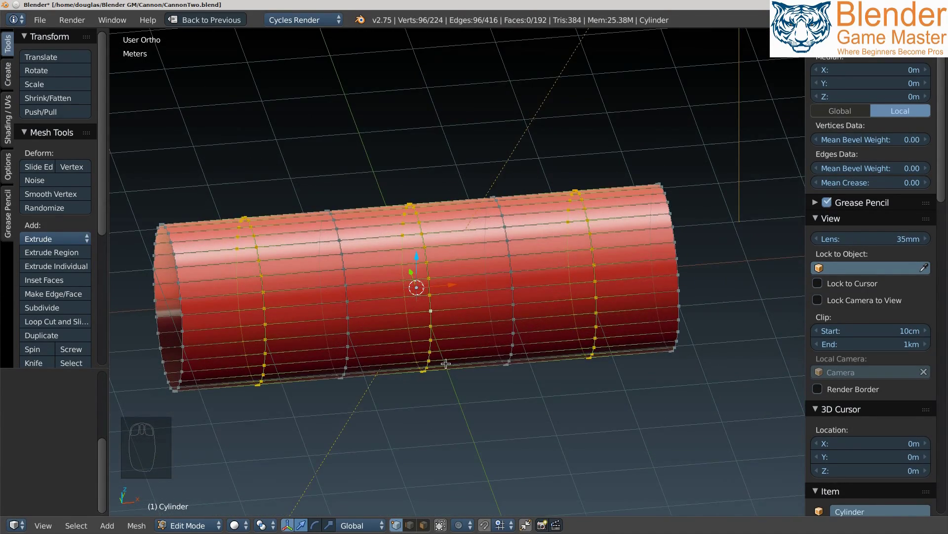
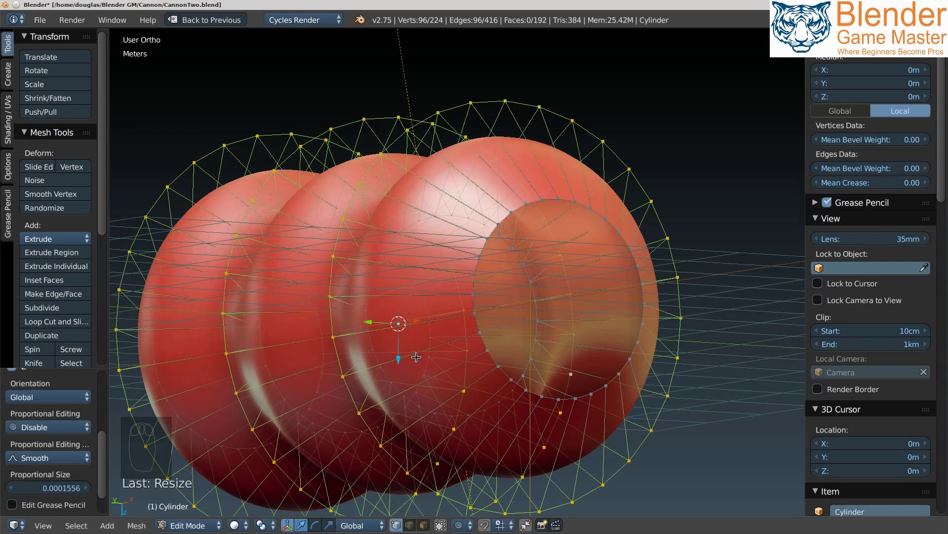
left_click_drag(483, 334, 521, 293)
Leave Edit Mode, orbit the wavy tube, and restore the full multi-panel layout.
key("Tab")
left_click_drag(483, 281, 515, 313)
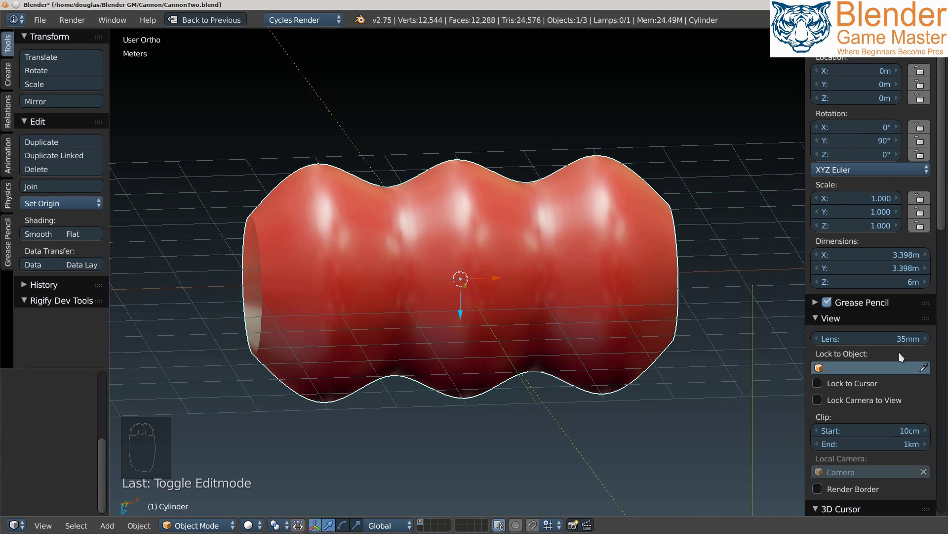
left_click_drag(754, 391, 781, 355)
key("shift+space")
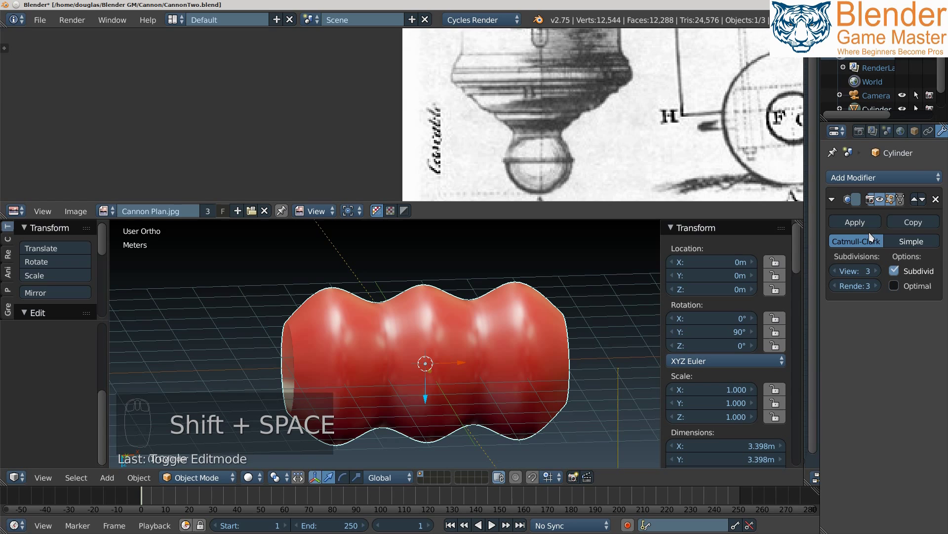
left_click_drag(886, 202, 732, 248)
Toggle the Subdivision Surface viewport display off and on to compare raw and smoothed mesh.
left_click_drag(540, 343, 562, 389)
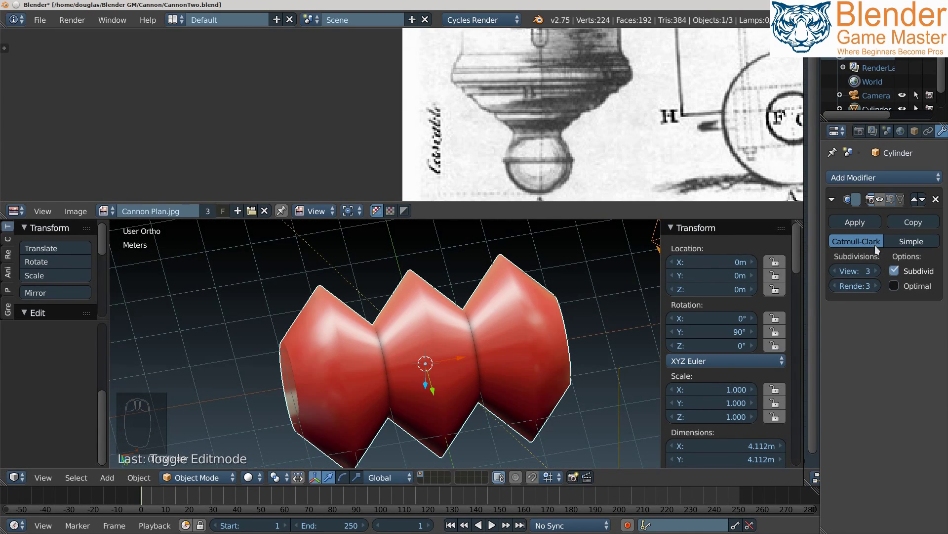
left_click_drag(886, 205, 438, 377)
left_click(437, 376)
left_click_drag(445, 390, 433, 356)
Enter Edit Mode and orbit to a side view showing all three ridges.
key("Tab")
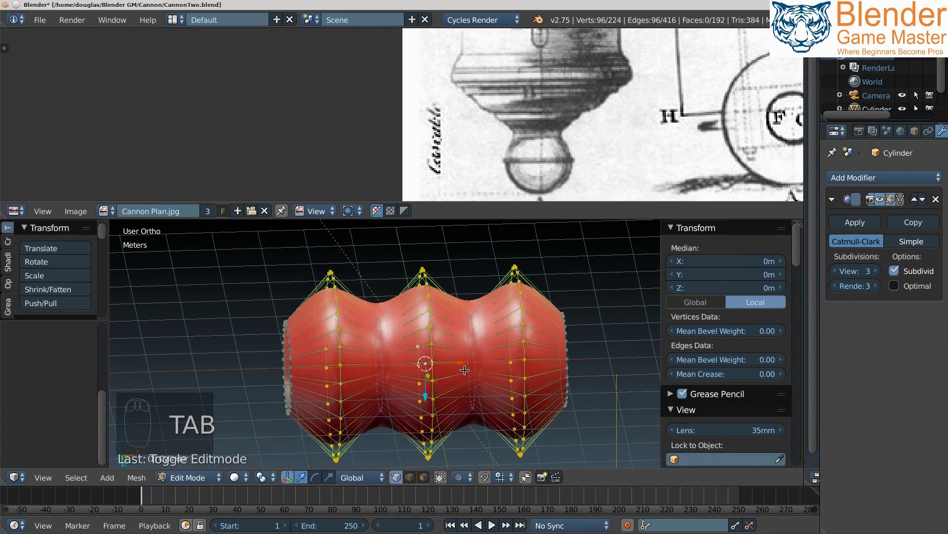
left_click_drag(474, 358, 472, 377)
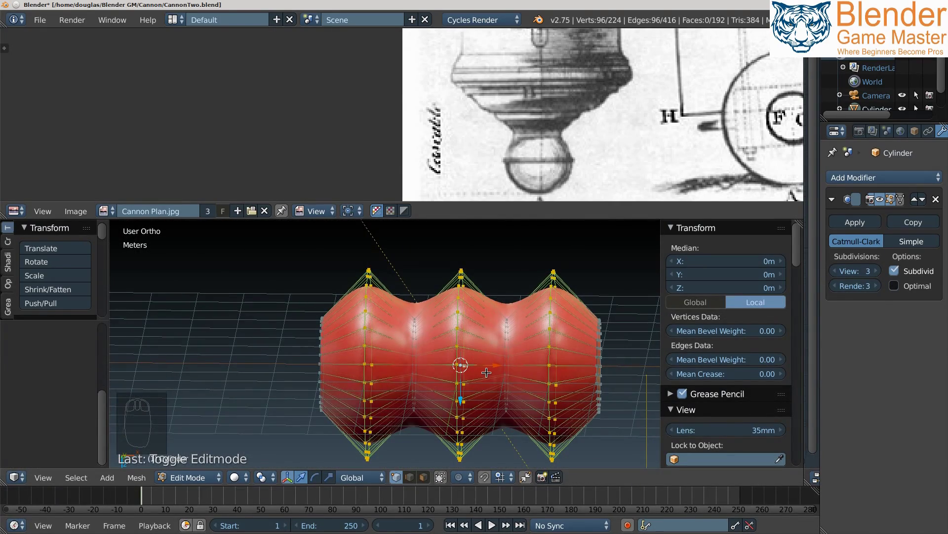
left_click_drag(494, 354, 473, 358)
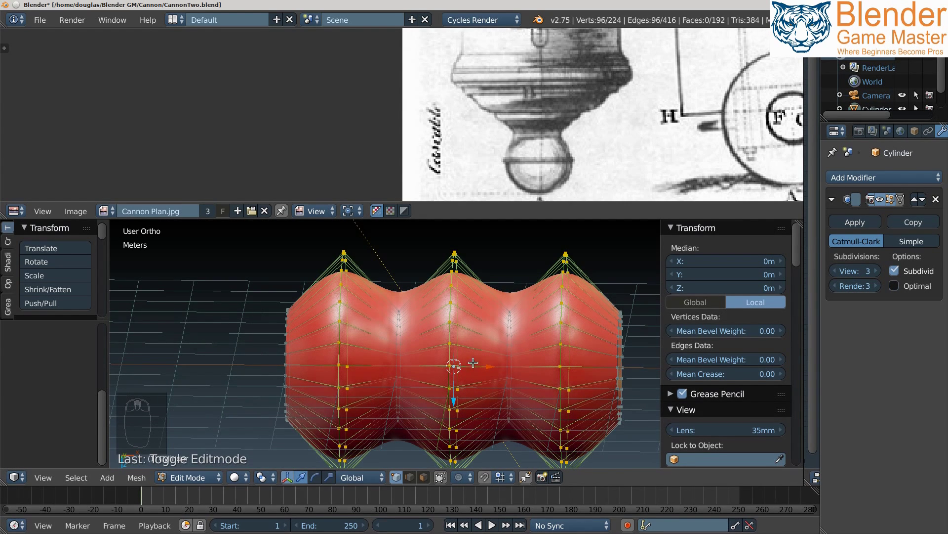
Loop-cut an edge loop on each side of the middle ridge and view the sharper result.
key("ctrl+r")
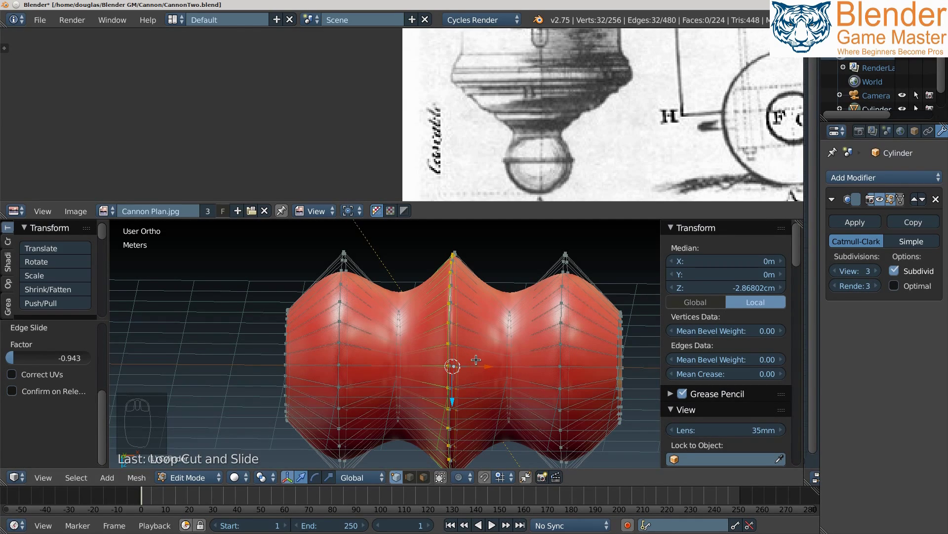
key("ctrl+r")
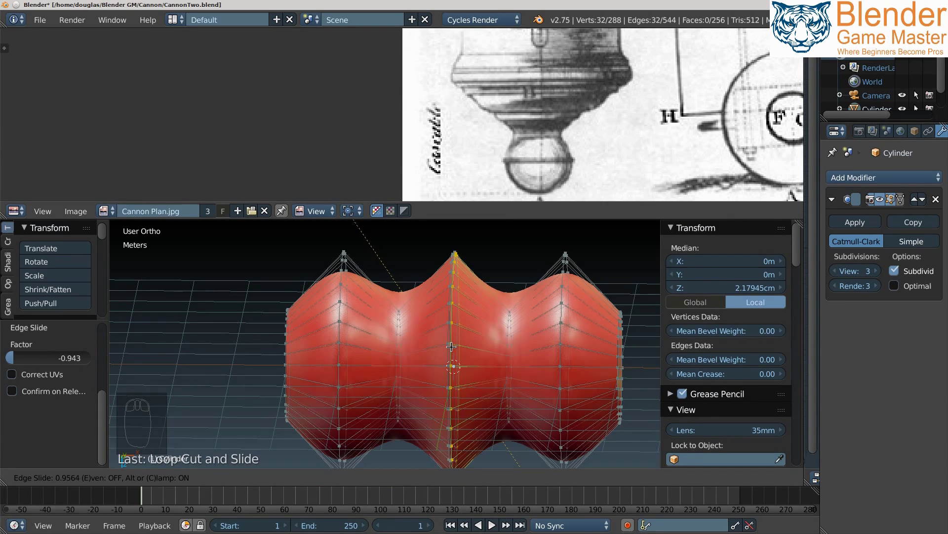
key("Tab")
left_click_drag(441, 345, 461, 404)
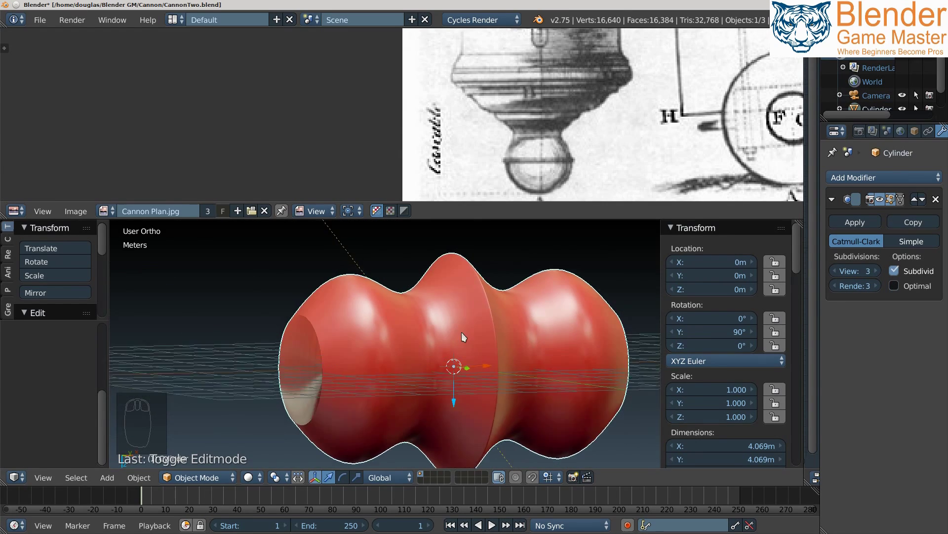
left_click_drag(467, 344, 422, 311)
key("a")
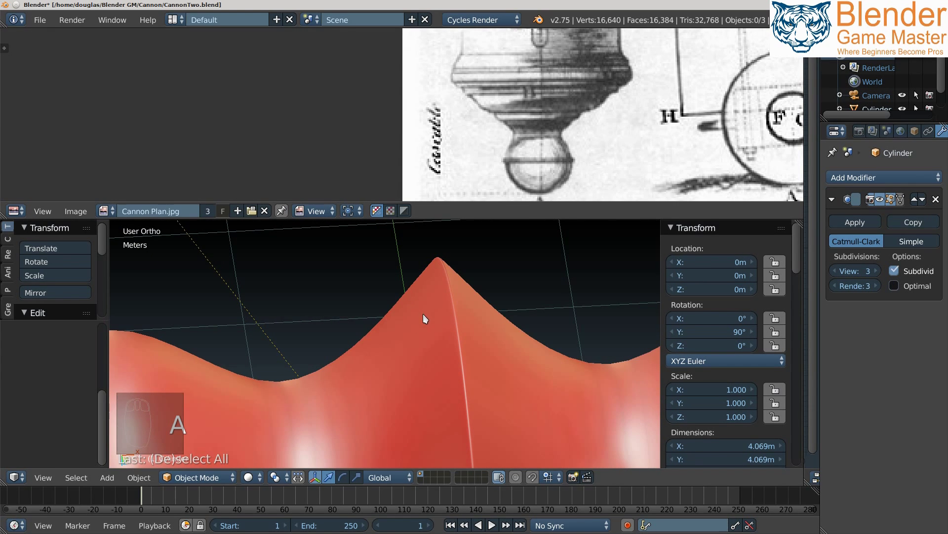
left_click_drag(440, 316, 438, 315)
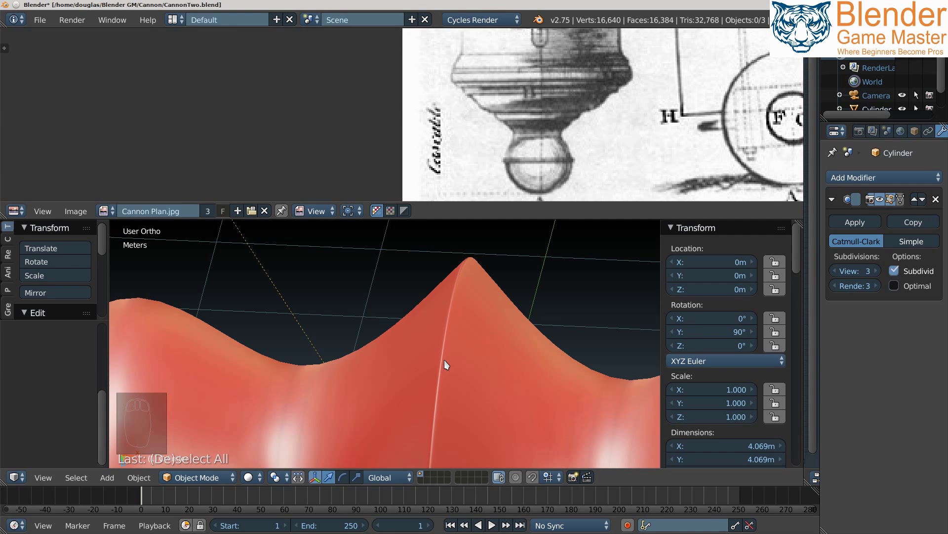
left_click_drag(481, 355, 450, 361)
middle_click(453, 359)
Rip the left ridge loop's vertices with V into a hard pointed peak, then compare it in Object Mode.
key("Tab")
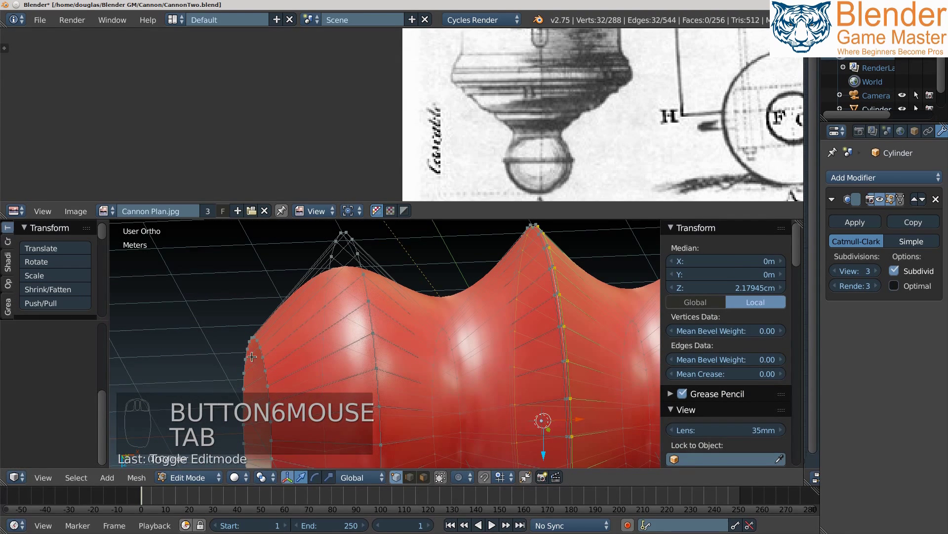
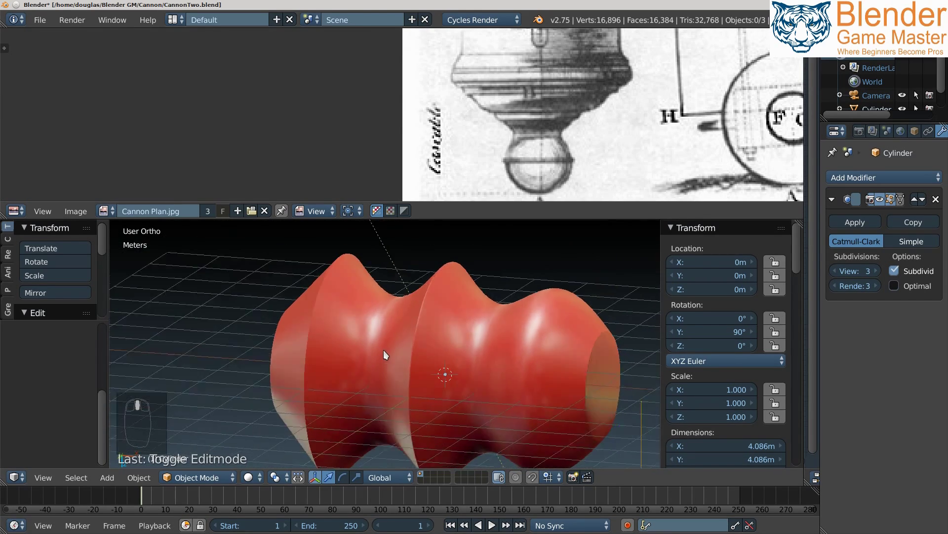
middle_click(399, 359)
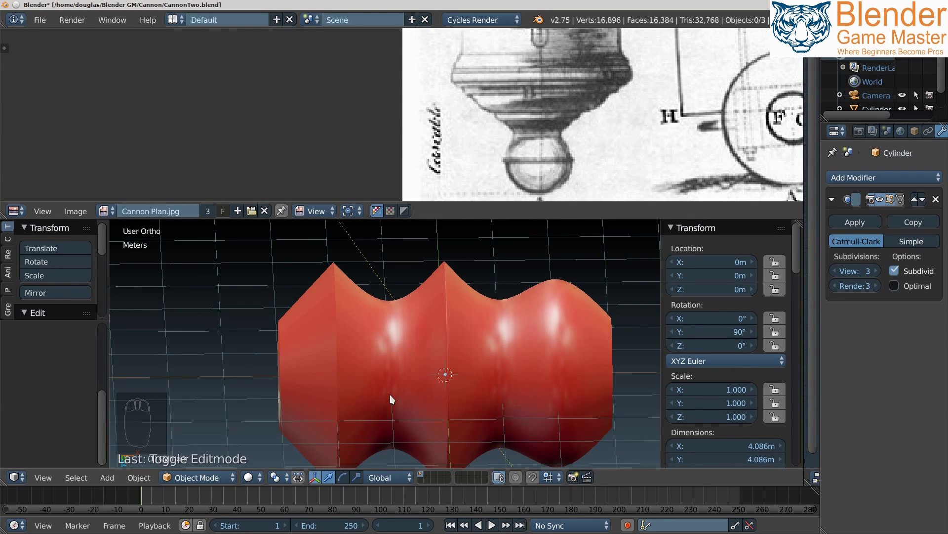
left_click_drag(419, 333, 413, 318)
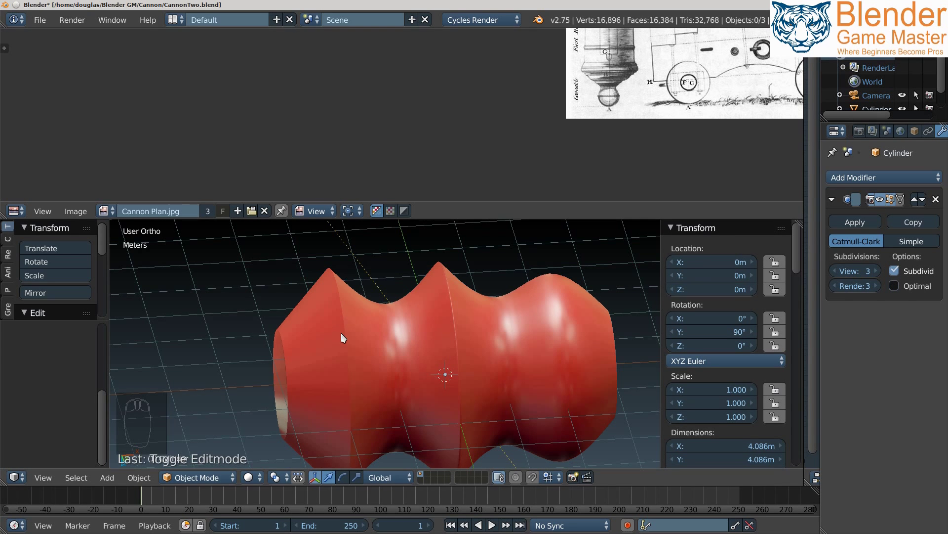
Enter Edit Mode and select the 32-vertex edge loop along the right-hand ridge.
key("Tab")
key("Tab")
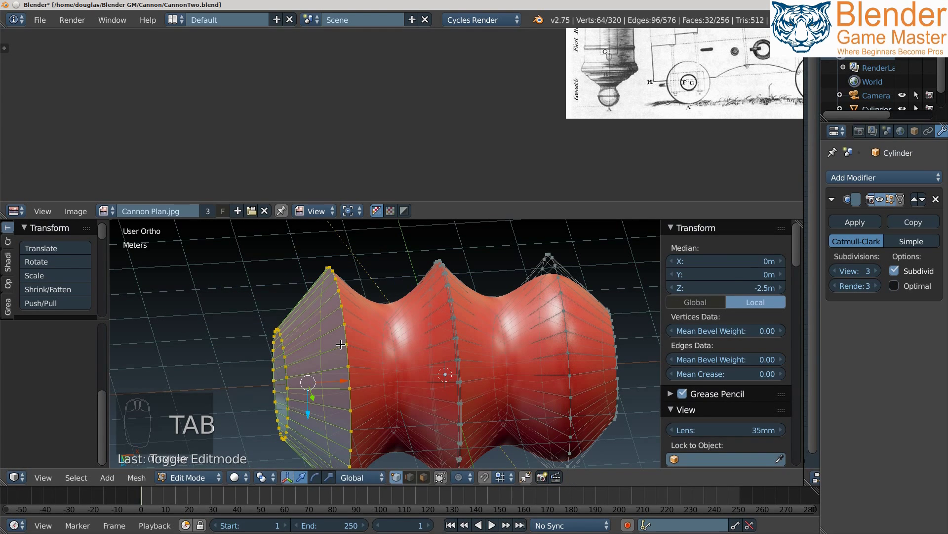
key("g")
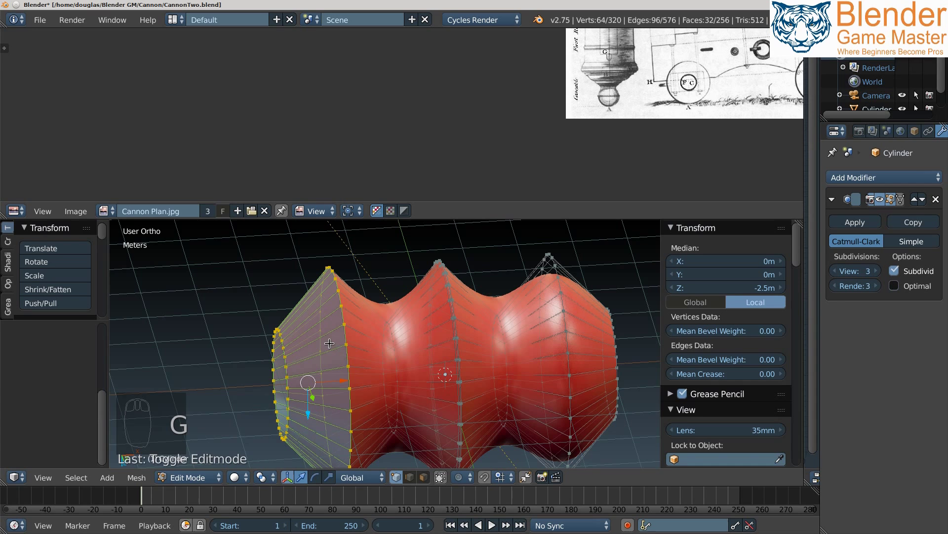
left_click_drag(467, 337, 410, 308)
left_click_drag(421, 353, 452, 355)
left_click_drag(505, 353, 439, 303)
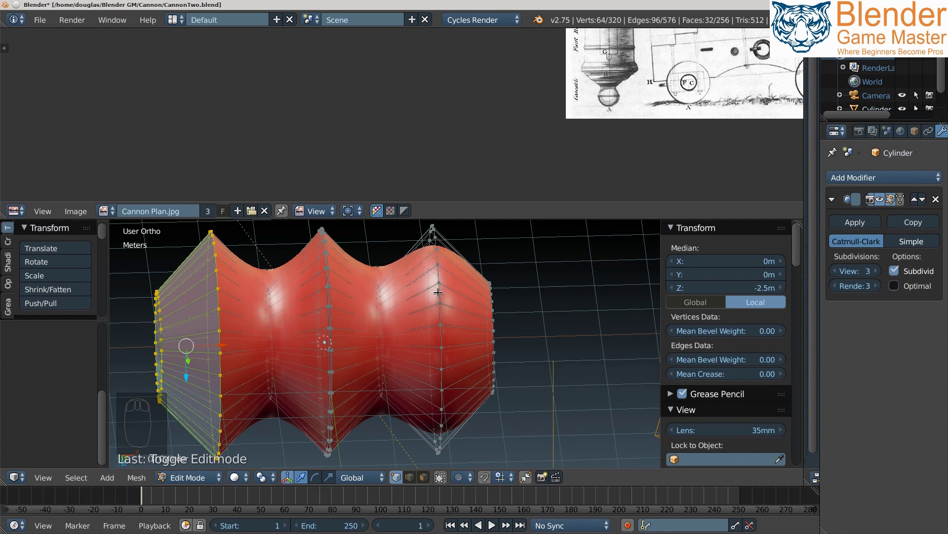
left_click_drag(440, 283, 534, 353)
left_click(463, 319)
left_click_drag(534, 353, 528, 330)
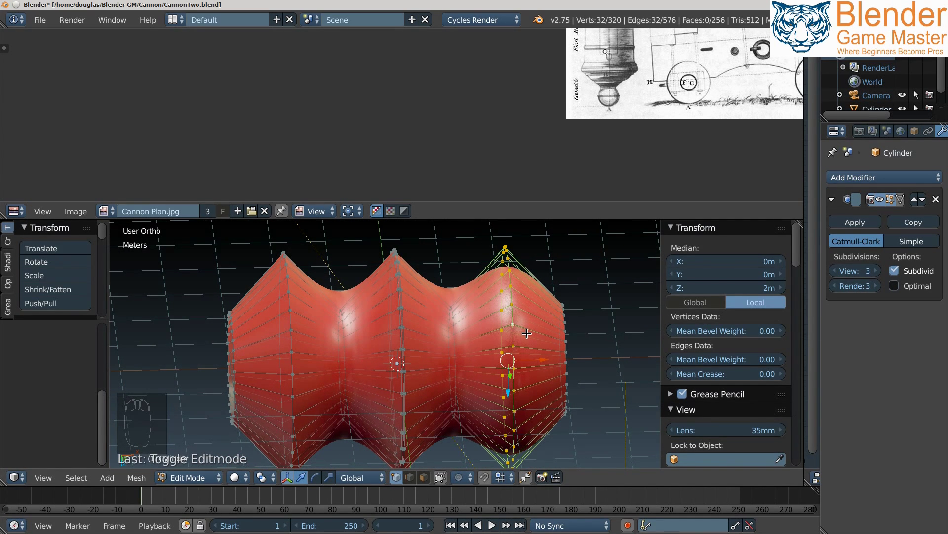
Bring up the edge options and scroll the N panel down to the Mean Crease value.
key("ctrl+e")
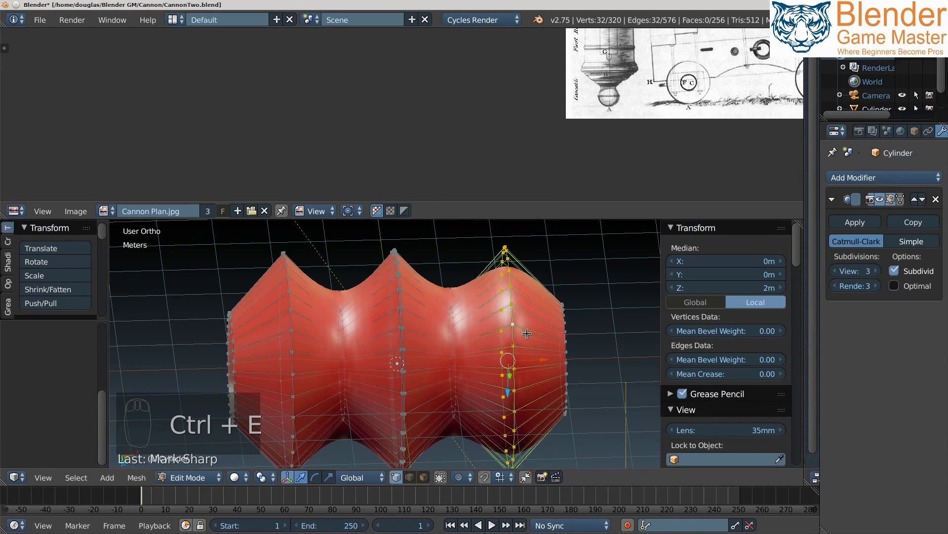
left_click_drag(738, 304, 804, 244)
left_click_drag(804, 244, 803, 263)
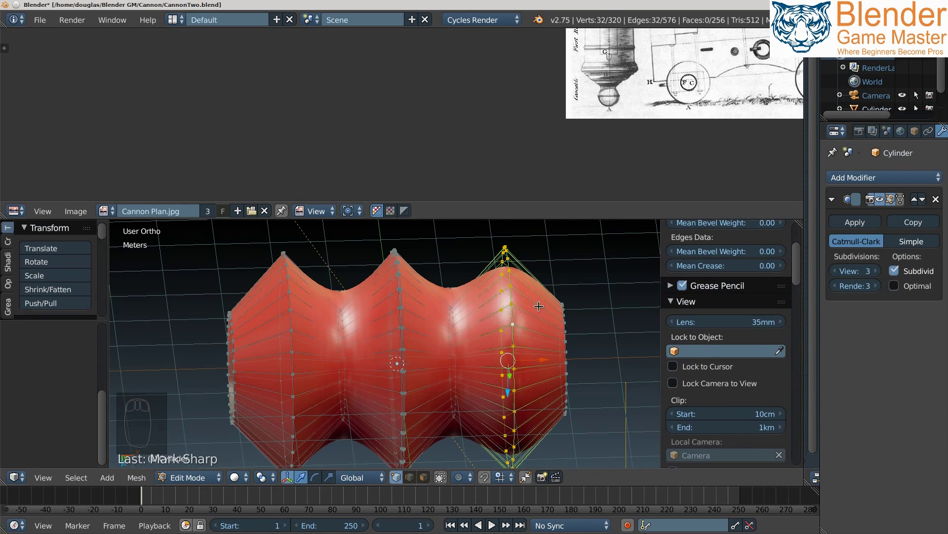
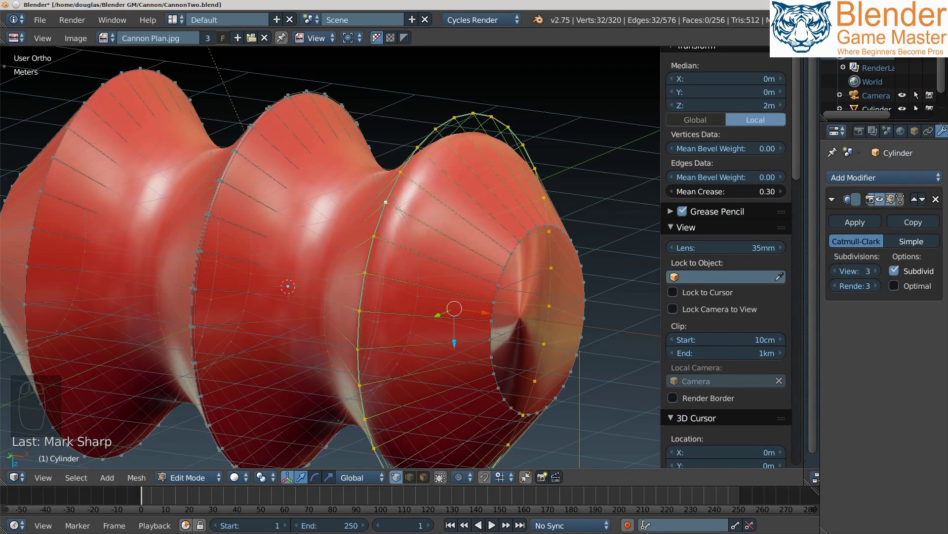
Raise Mean Crease on the right ridge loop to sharpen it and inspect the creased ridges.
middle_click(343, 242)
left_click_drag(383, 251, 387, 263)
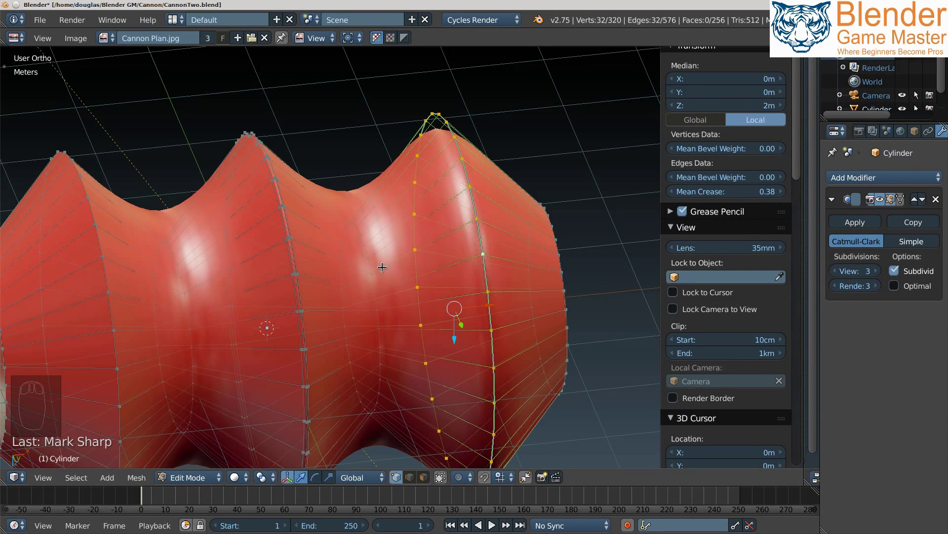
left_click_drag(391, 212, 399, 166)
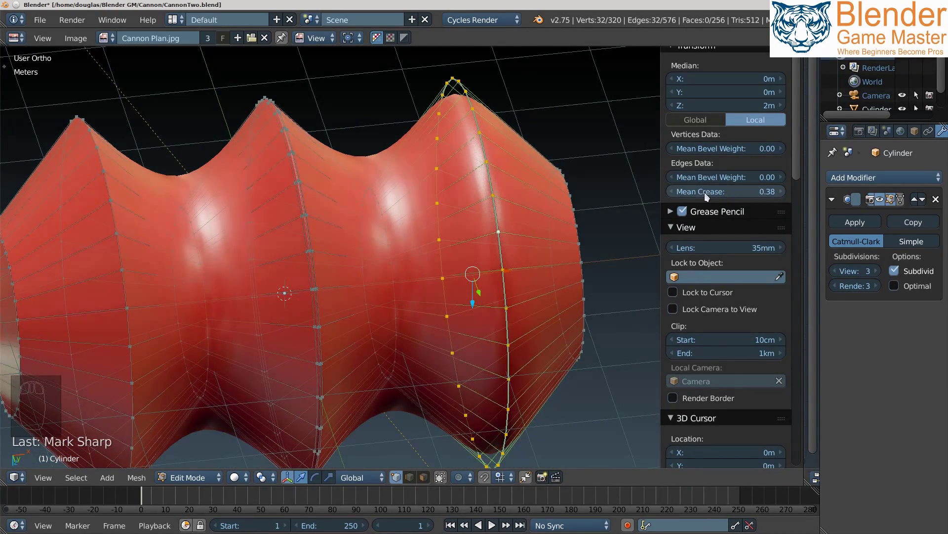
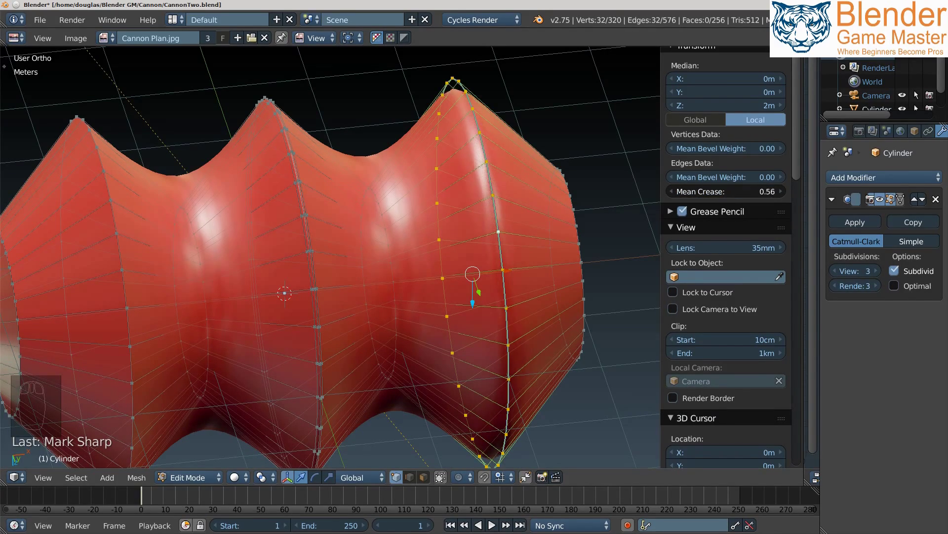
left_click_drag(317, 187, 254, 258)
middle_click(256, 259)
Extrude the open-end ring into an extra ring of faces, sinking a hollow bore into that end.
left_click_drag(256, 259, 190, 235)
left_click_drag(208, 241, 468, 233)
left_click_drag(468, 231, 453, 246)
key("e")
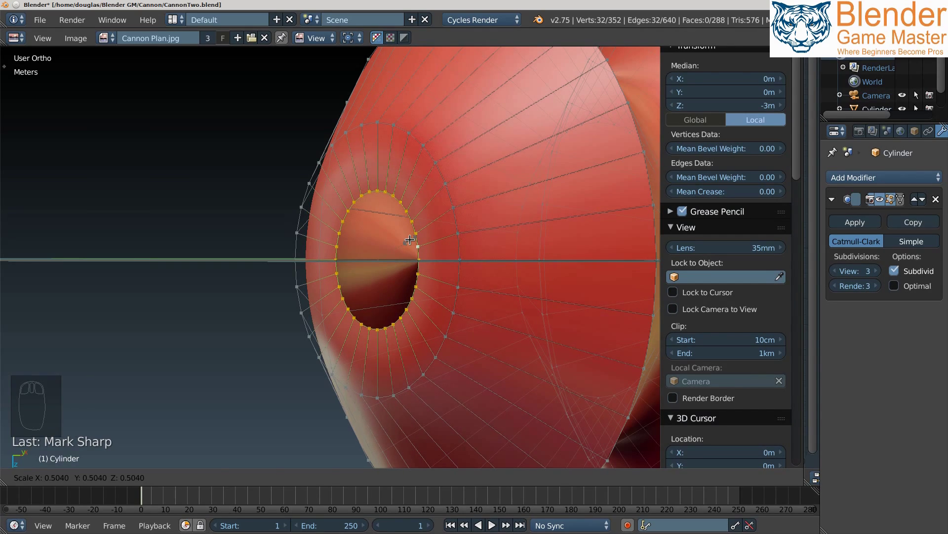
left_click_drag(462, 227, 453, 254)
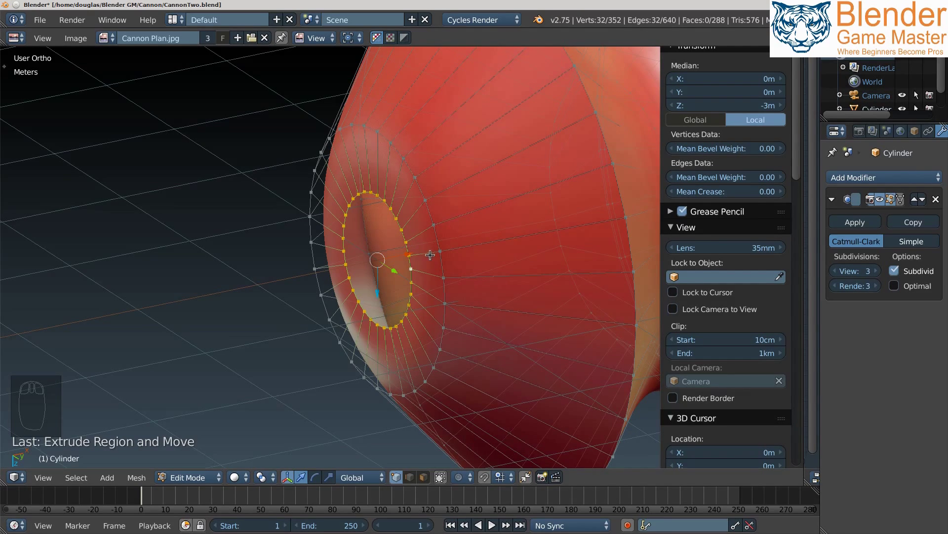
left_click_drag(453, 231, 450, 246)
key("Tab")
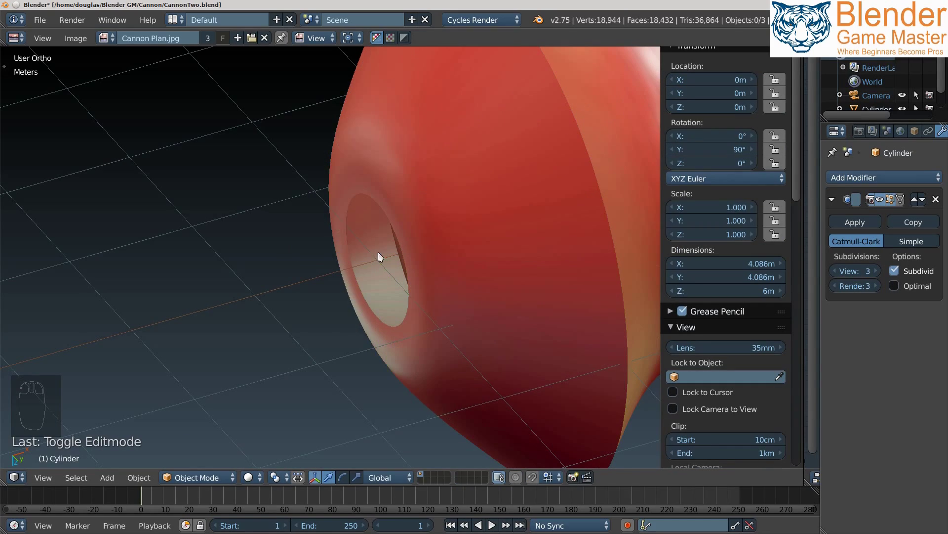
Back in Object Mode, orbit the smoothed wavy cylinder and move in close to a sharp ridge.
left_click_drag(497, 241, 586, 151)
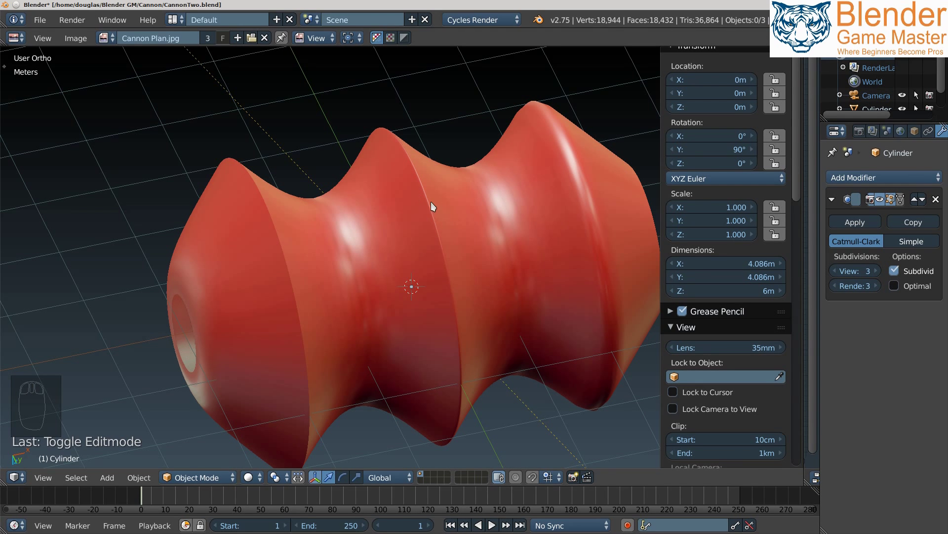
left_click_drag(297, 285, 247, 307)
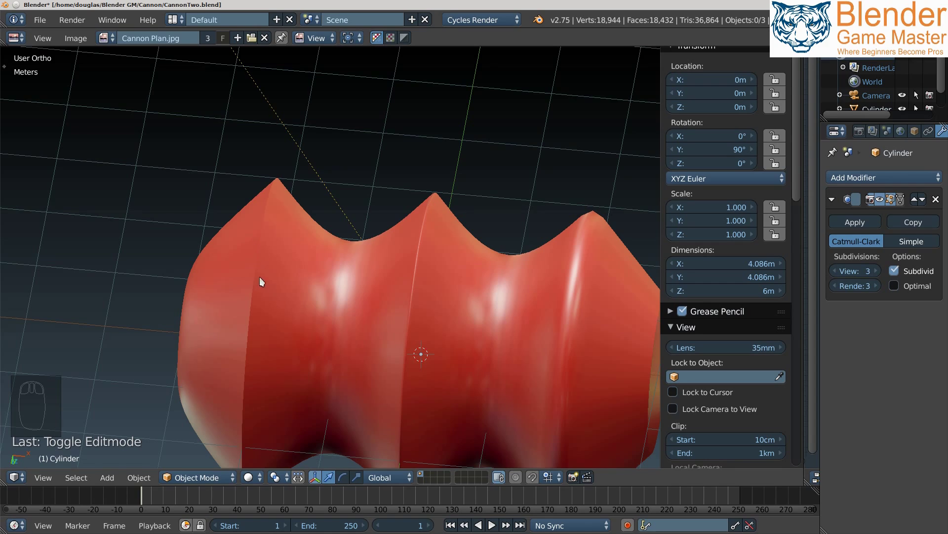
left_click_drag(276, 301, 320, 308)
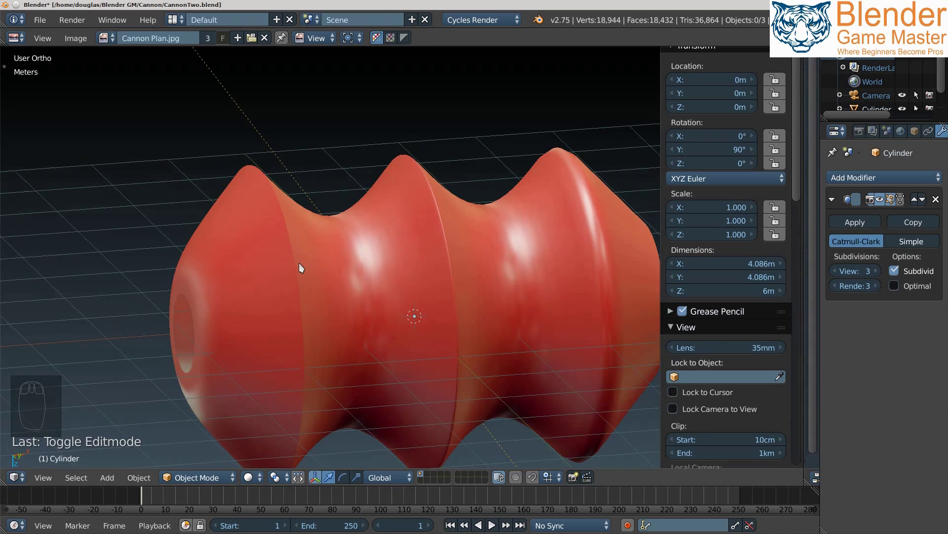
left_click_drag(445, 232, 431, 252)
key("Tab")
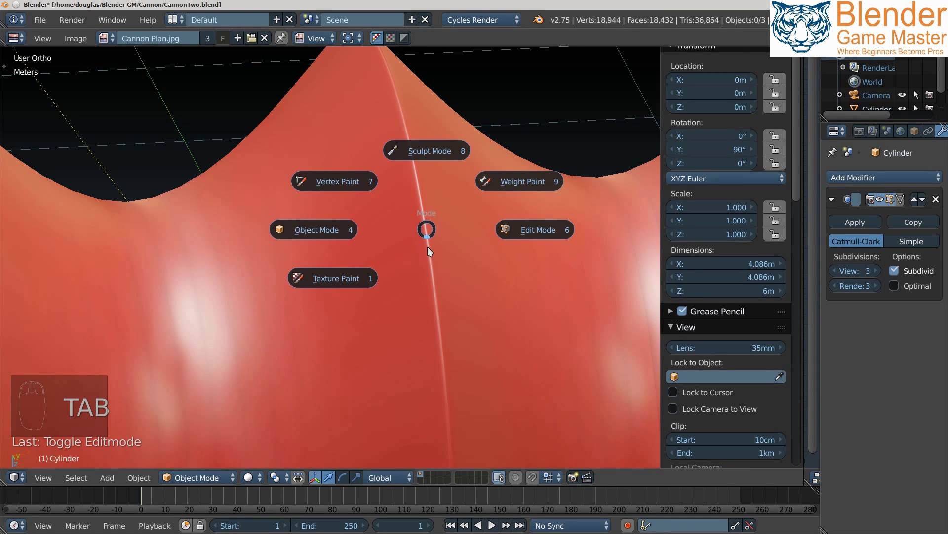
Enter Edit Mode and examine the ridge vertices, trying vertex tools (Ctrl+V, Shift+V) on them.
left_click_drag(433, 243, 439, 212)
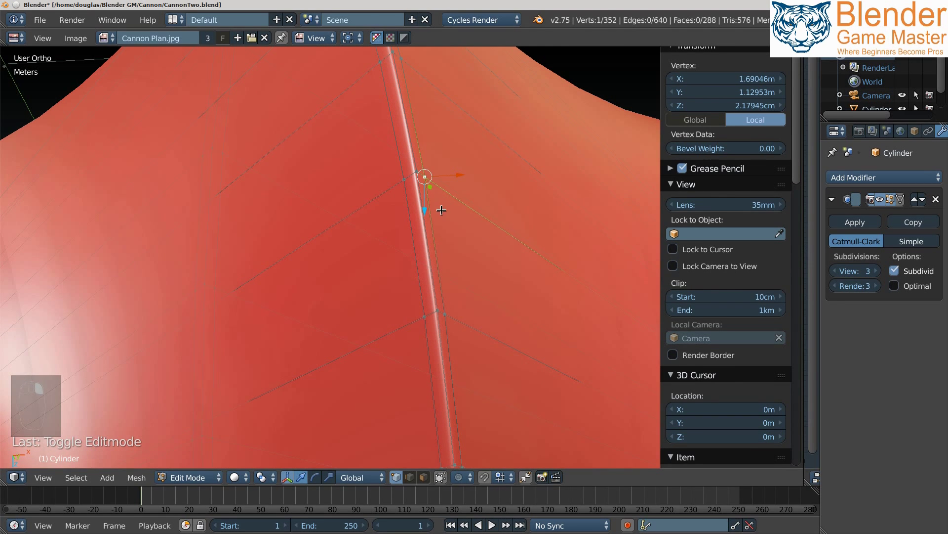
left_click_drag(434, 218, 456, 236)
key("s")
left_click_drag(425, 229, 427, 295)
key("ctrl+v")
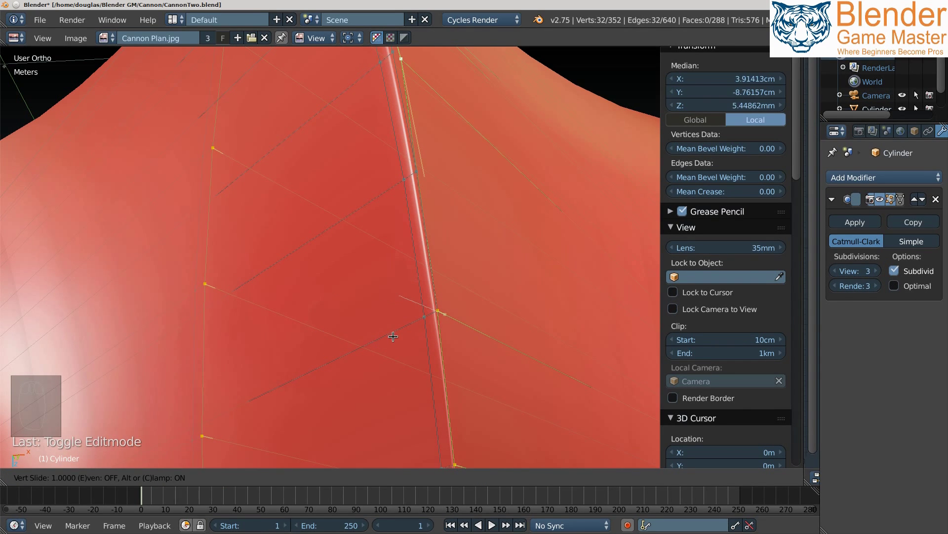
left_click_drag(406, 196, 406, 194)
key("shift+v")
Undo the trial edits and orbit around the valleys and pointed ridge peaks.
middle_click(448, 206)
left_click_drag(460, 240, 515, 274)
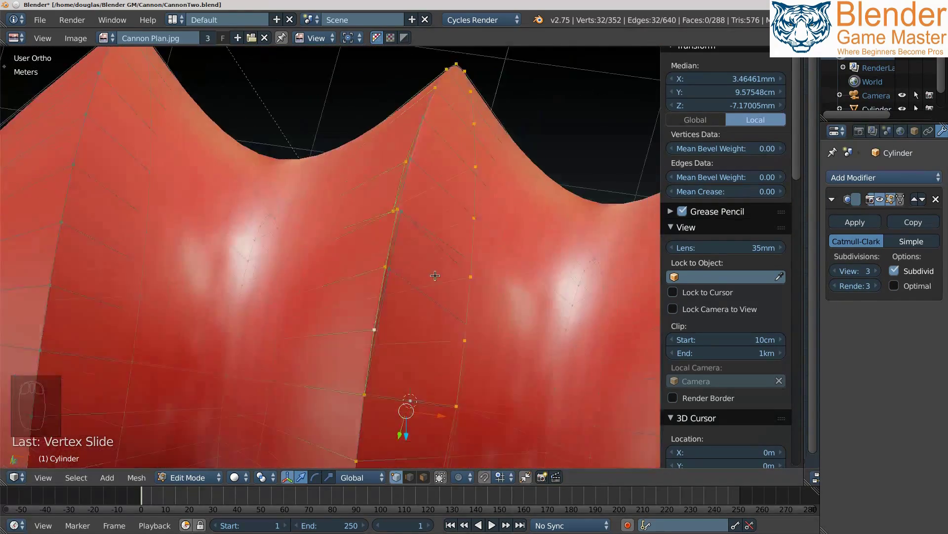
left_click_drag(432, 272, 384, 298)
key("ctrl+z")
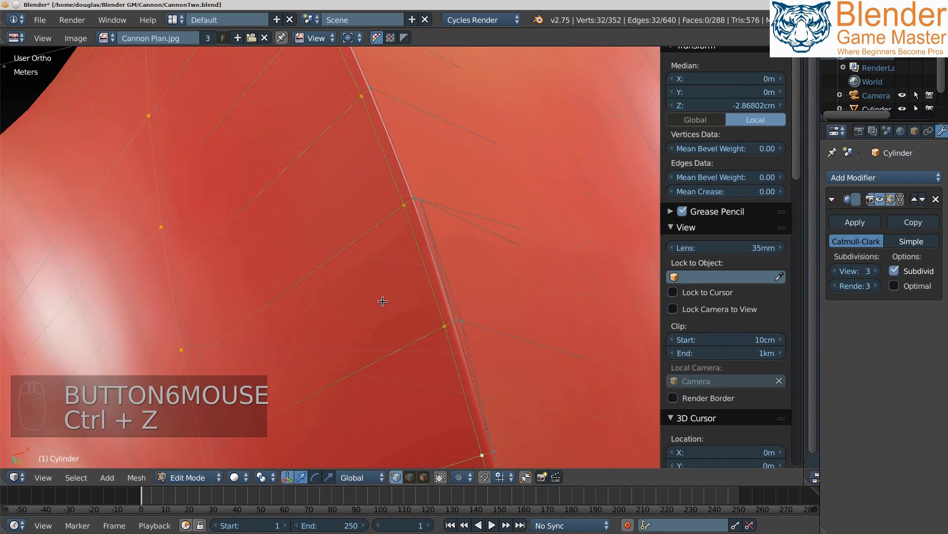
key("ctrl+z")
left_click_drag(417, 280, 383, 272)
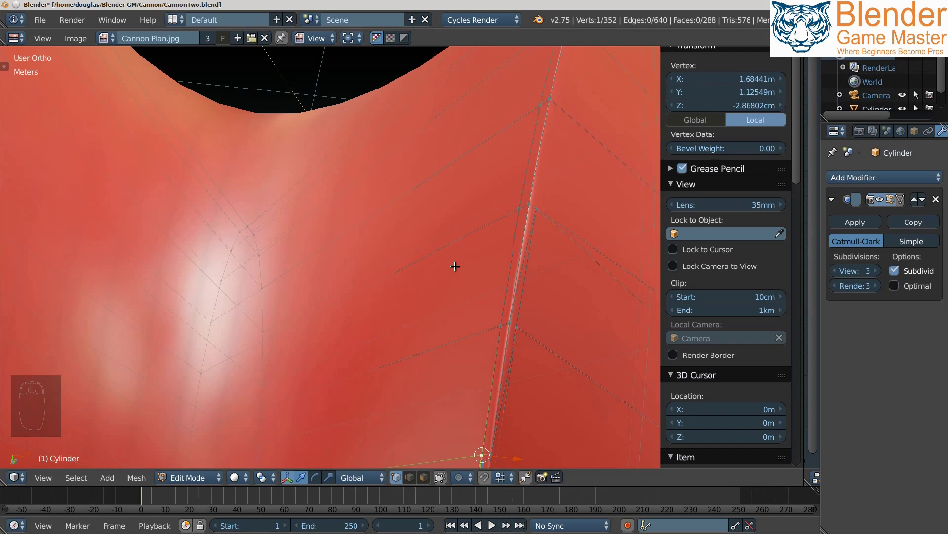
left_click_drag(519, 256, 492, 362)
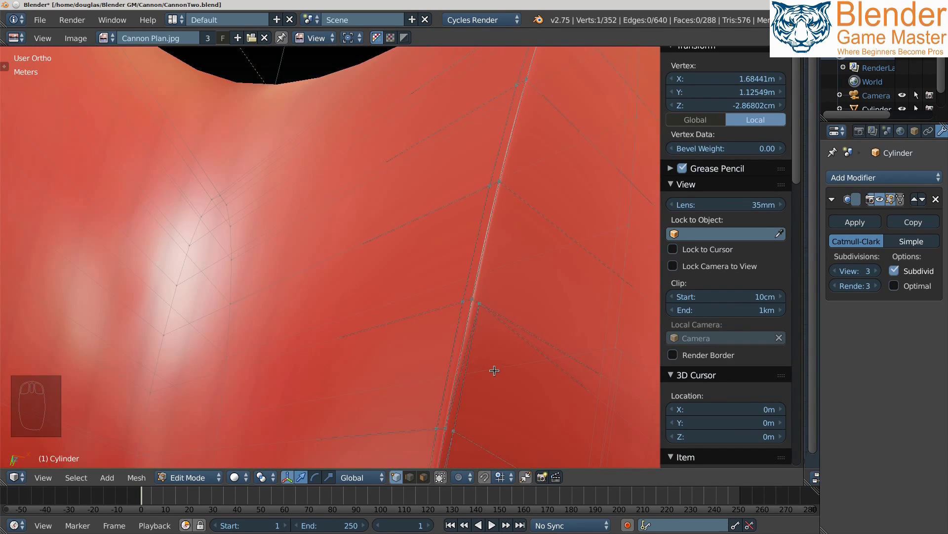
left_click_drag(497, 367, 510, 340)
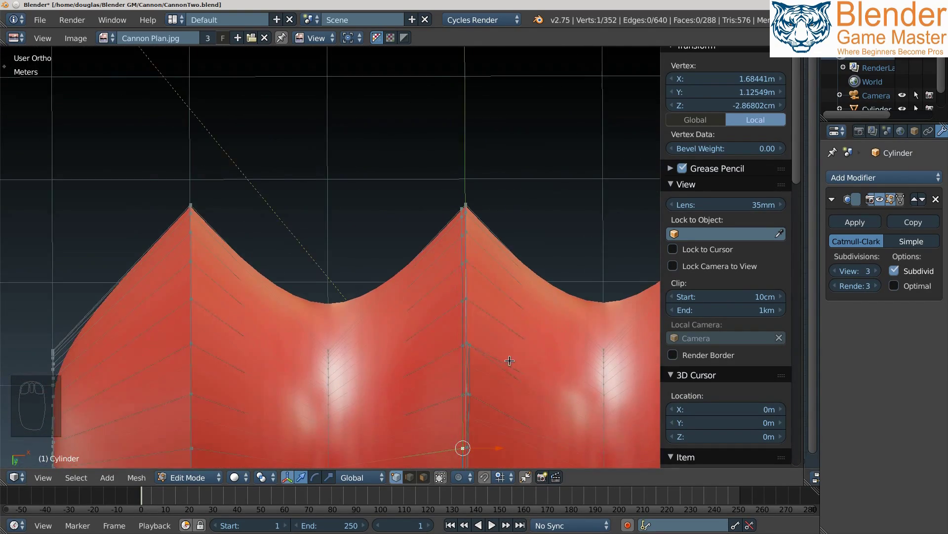
left_click_drag(500, 379, 369, 341)
Return to Object Mode and orbit the smoothed cylinder, closing in on its open end.
key("Tab")
left_click_drag(420, 285, 466, 268)
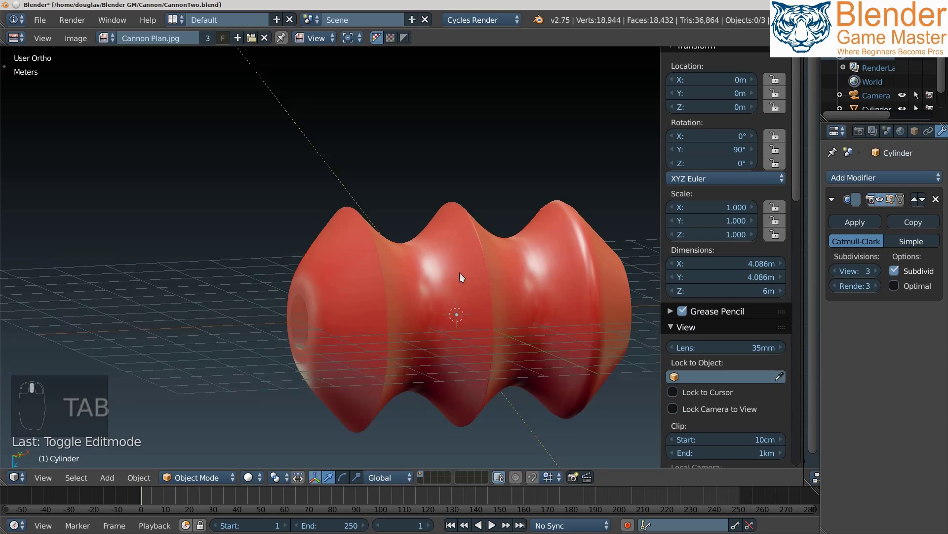
left_click_drag(493, 277, 399, 320)
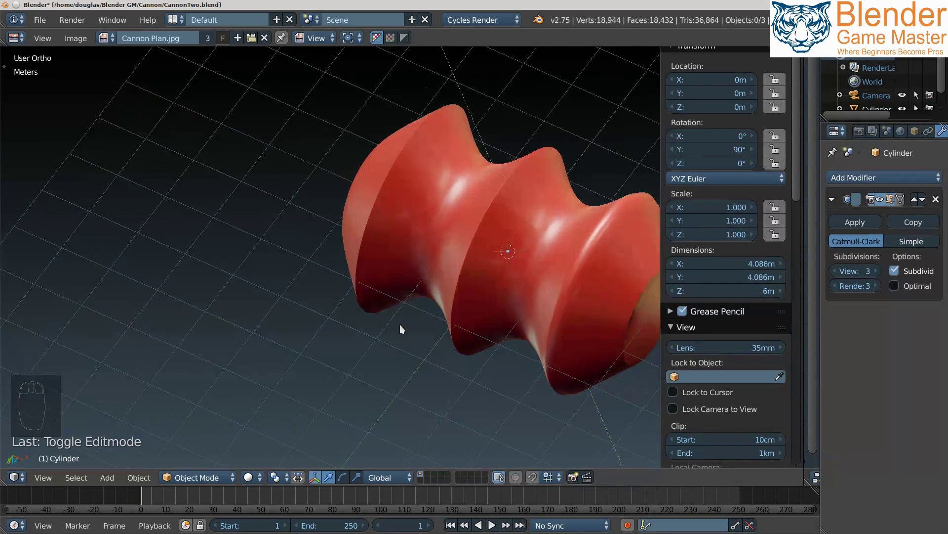
left_click_drag(421, 304, 268, 201)
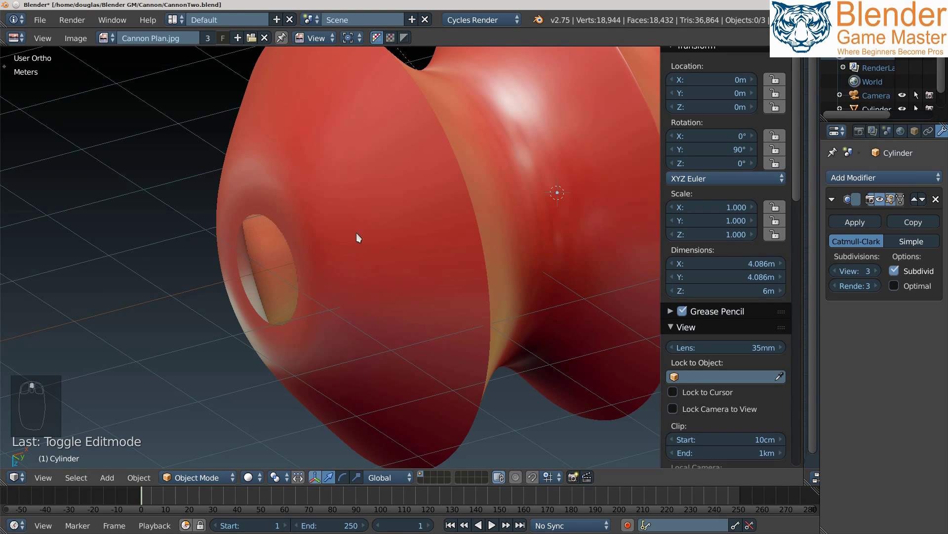
left_click_drag(361, 267, 371, 282)
left_click_drag(366, 288, 383, 274)
Add two edge rings (Ctrl+R) around the open end so rim and bore stay crisp, then view it smoothed.
key("Tab")
left_click_drag(328, 258, 307, 279)
key("ctrl+r")
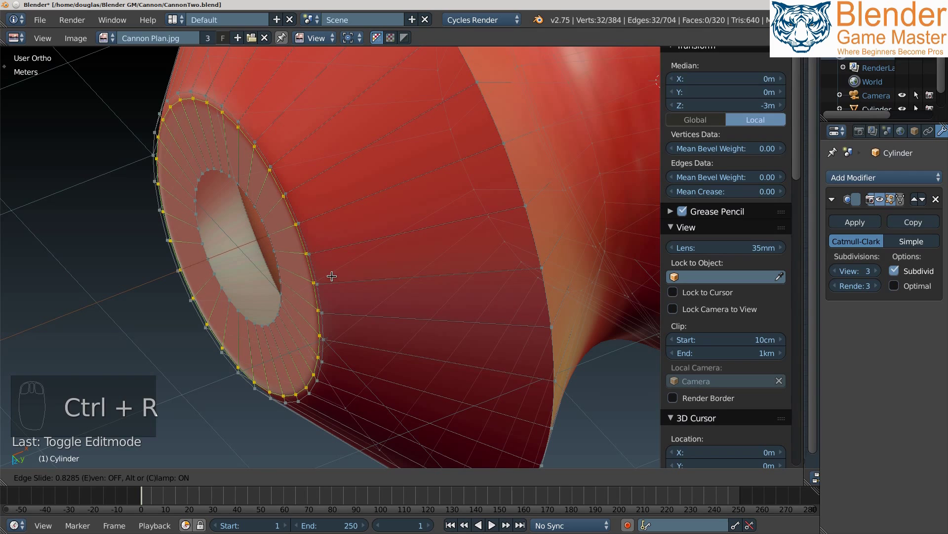
key("ctrl+r")
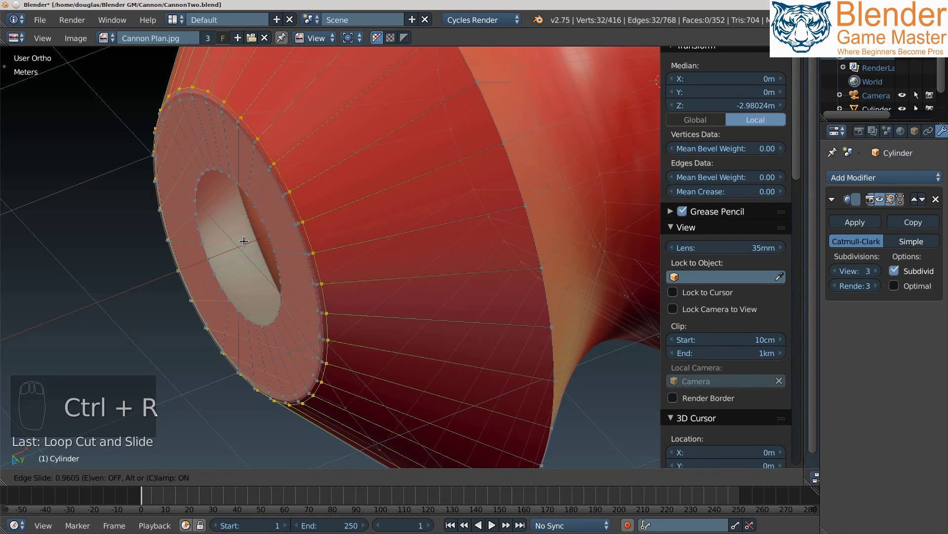
key("Tab")
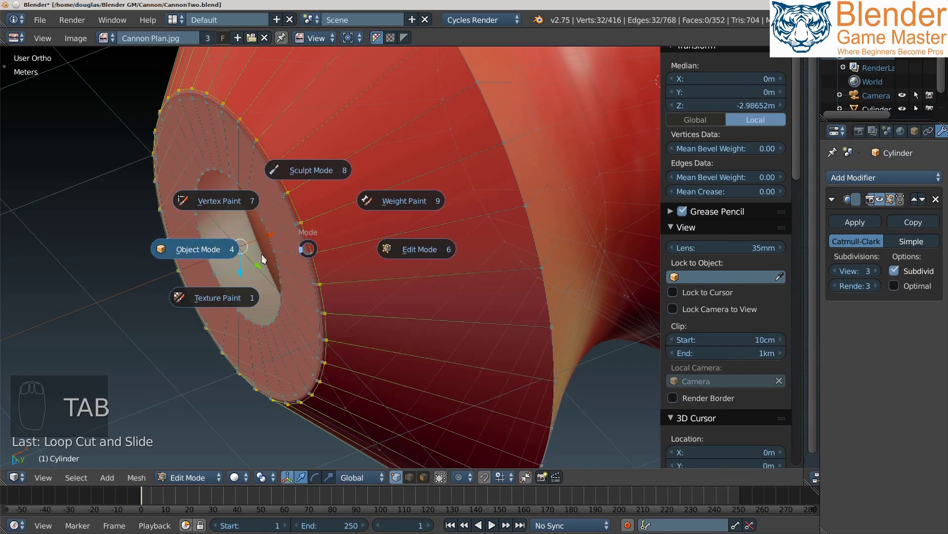
left_click_drag(305, 261, 315, 212)
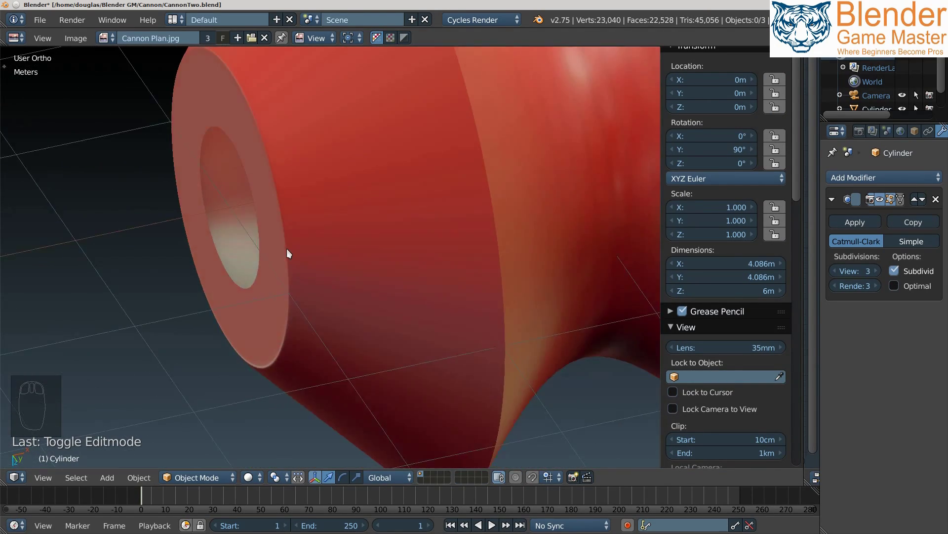
Add an Edge Split modifier to the cylinder and inspect the faceted result.
left_click_drag(317, 269, 773, 234)
left_click(773, 234)
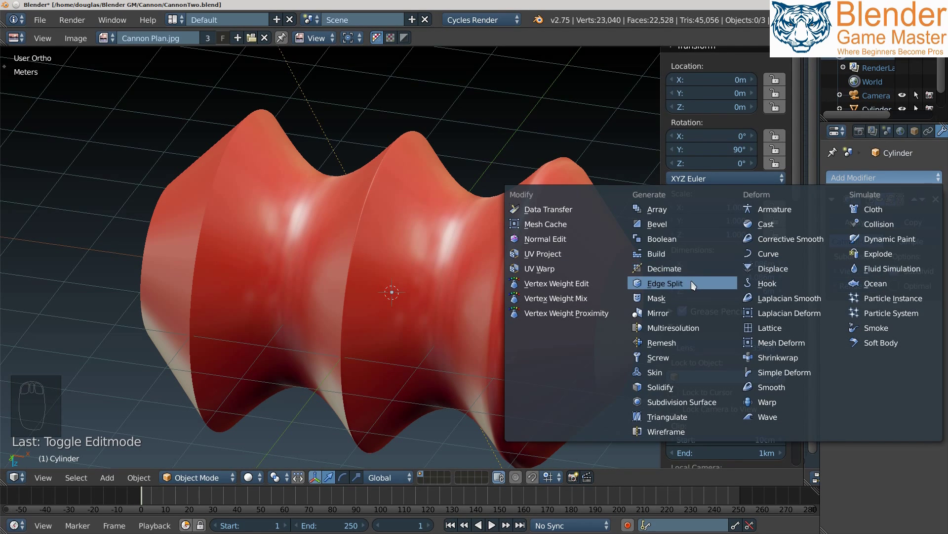
left_click_drag(526, 279, 527, 235)
left_click_drag(493, 255, 421, 135)
left_click_drag(471, 148, 740, 324)
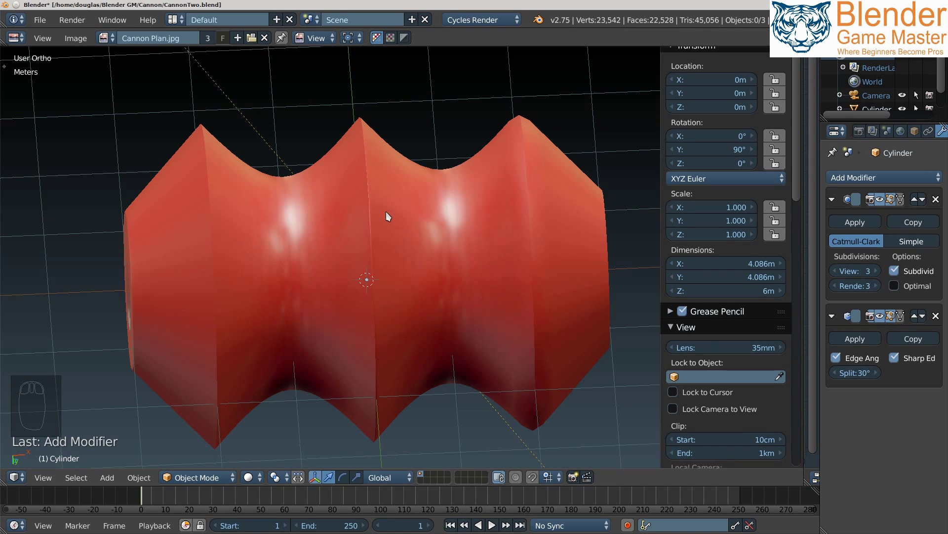
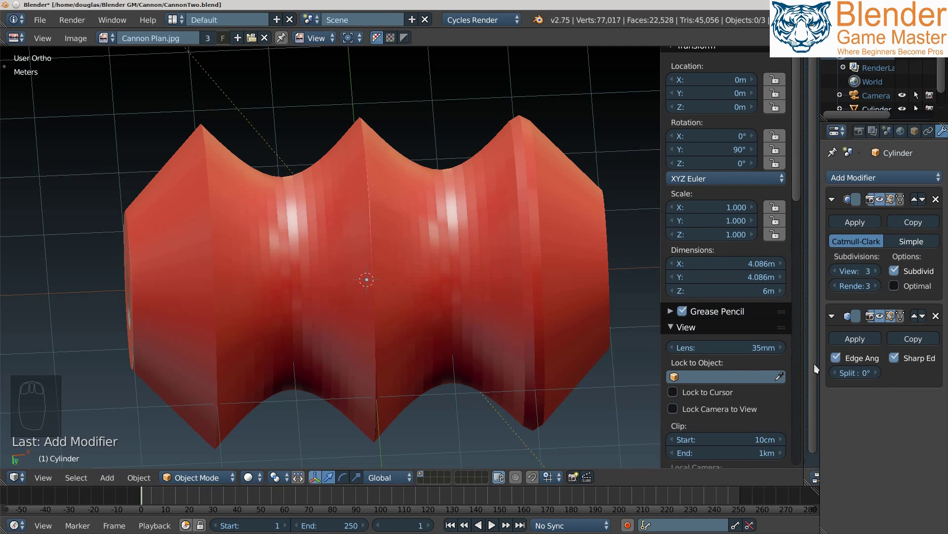
Raise the Split Angle through 1° to 14°, then remove the modifier, leaving only Subdivision Surface.
left_click_drag(844, 376, 833, 380)
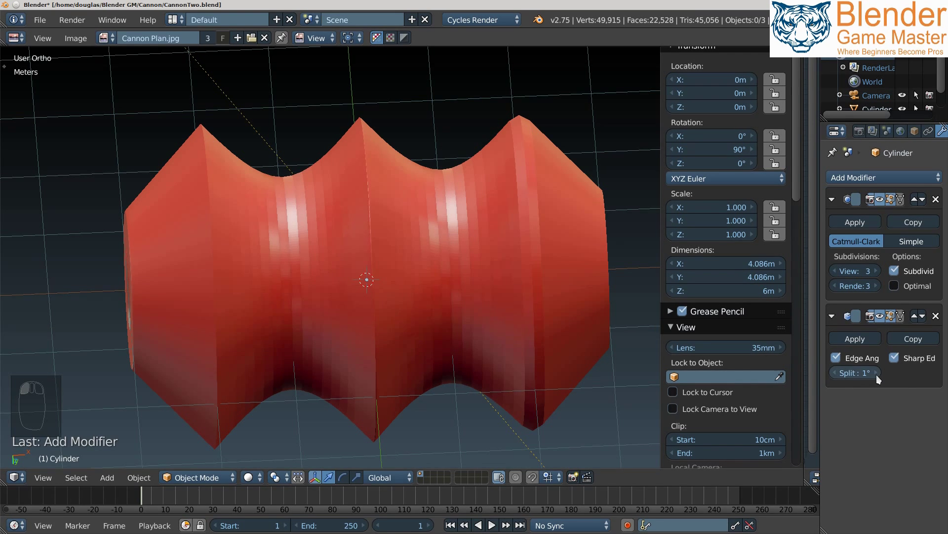
left_click_drag(883, 378, 421, 227)
left_click_drag(464, 237, 435, 258)
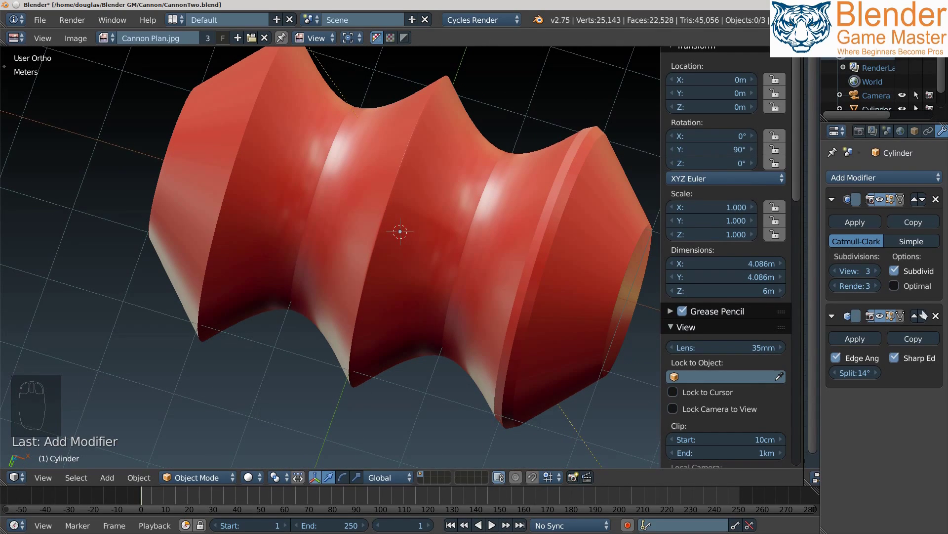
left_click_drag(941, 318, 429, 234)
left_click_drag(412, 242, 308, 272)
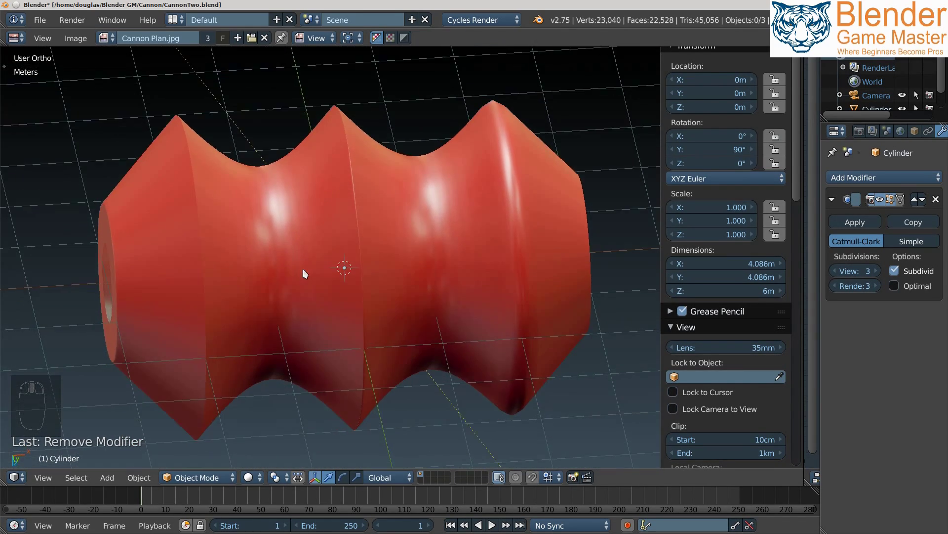
left_click_drag(352, 281, 363, 281)
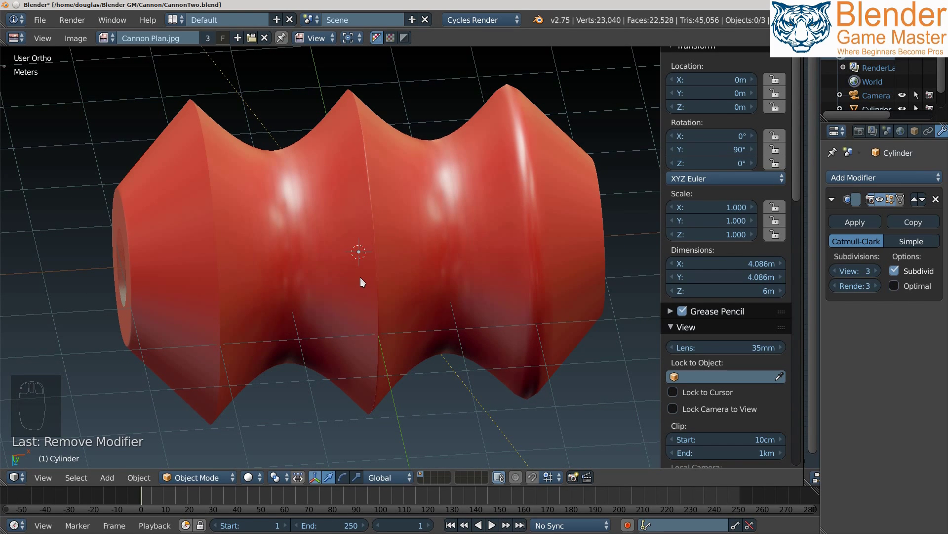